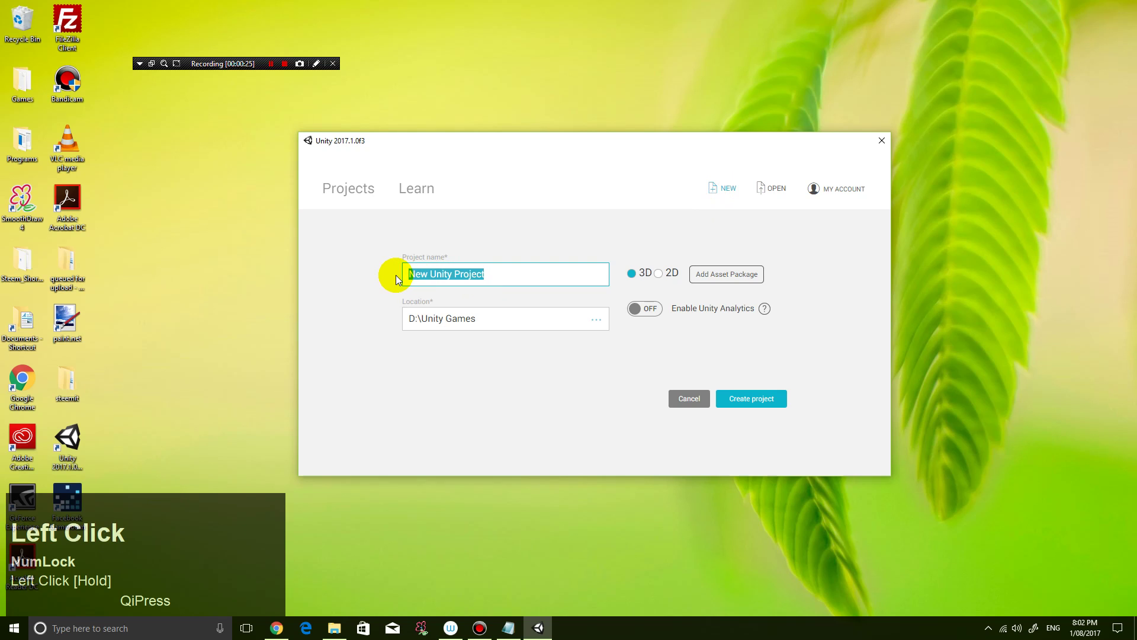
Step: Enter the project name and fix its capitalisation to read Unity2017CoinSpin
type("nity2017coinspin")
key("BackSpace")
key("shift+Left")
key("shift+s")
key("Left")
key("shift+Left")
key("shift+c")
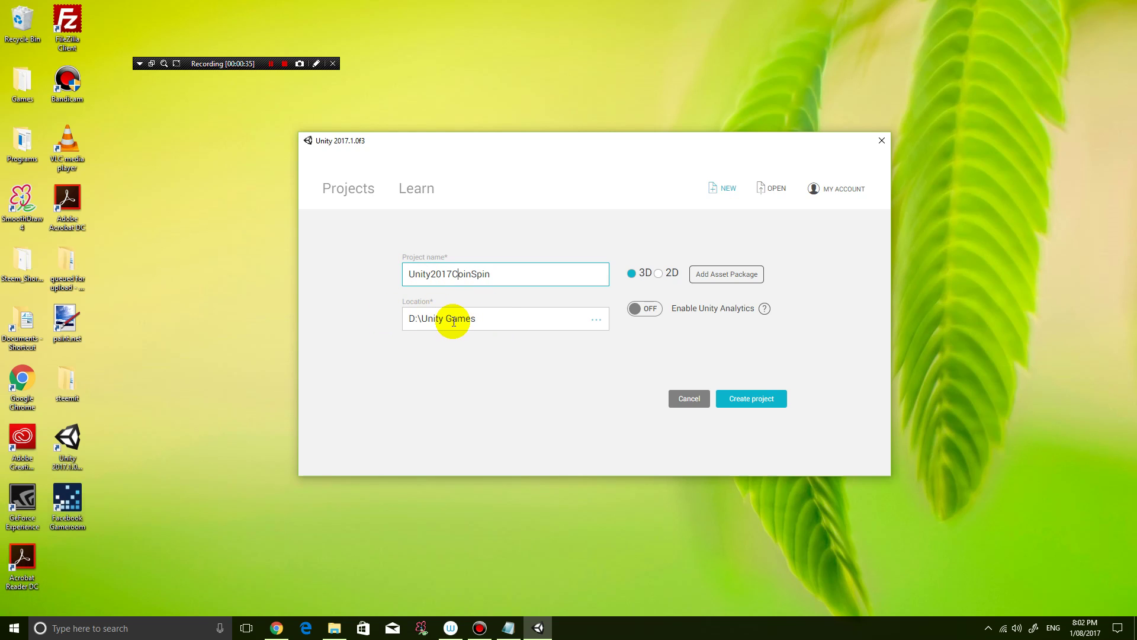
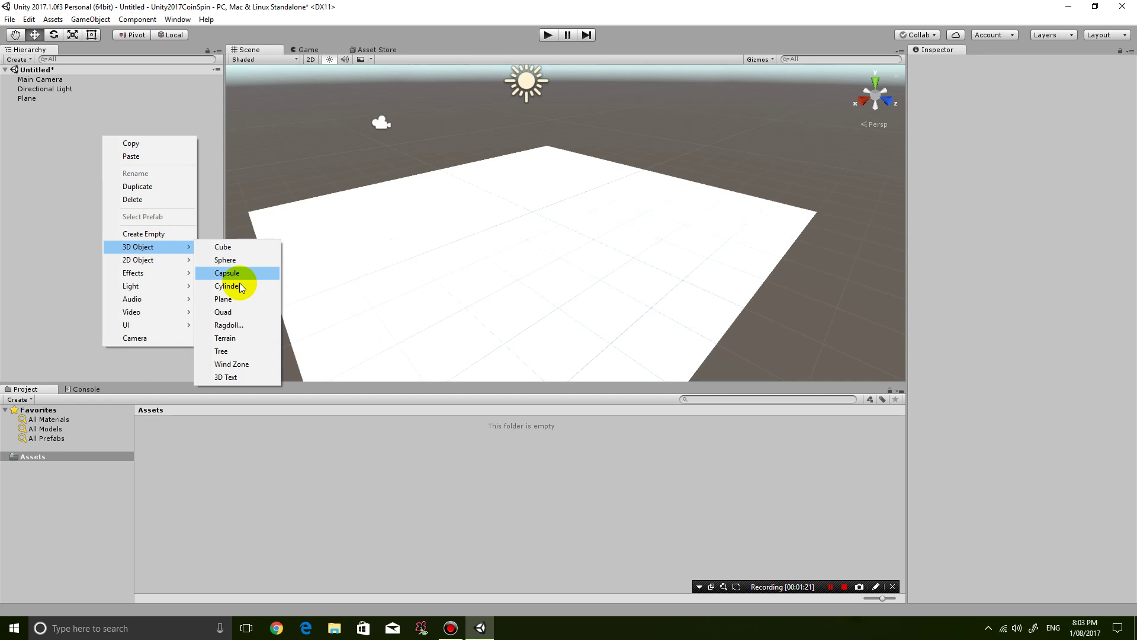
Step: Add a Cylinder 3D object to the scene alongside the Plane
left_click(242, 287)
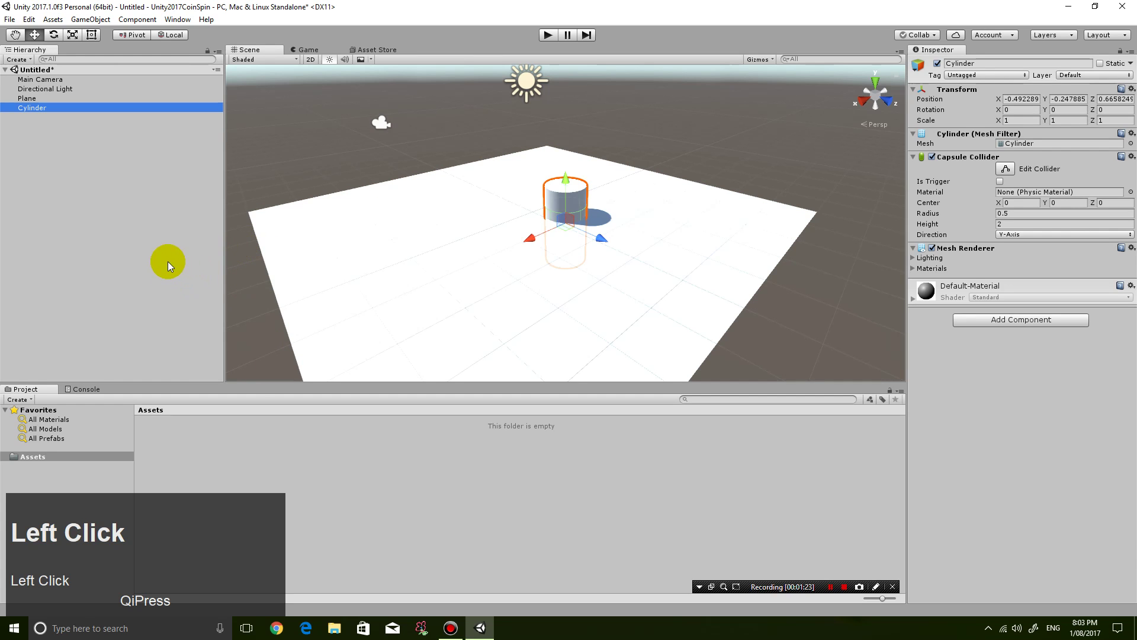
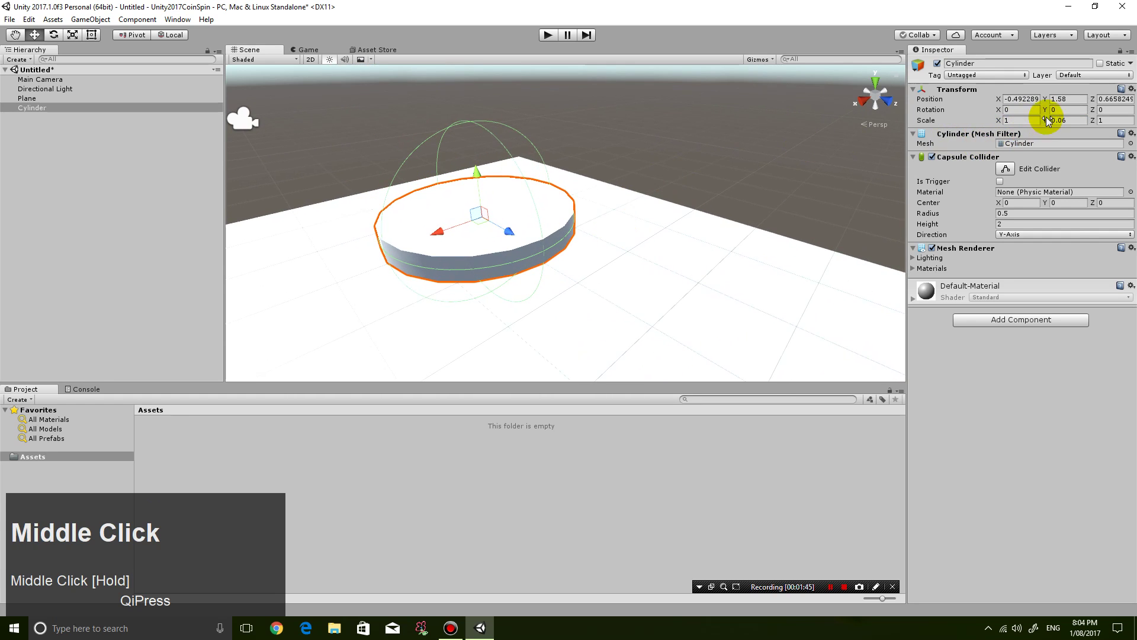
Step: Narrow the cylinder's width scale to 0.5 to complete the thin coin disc
left_click_drag(1007, 124, 994, 124)
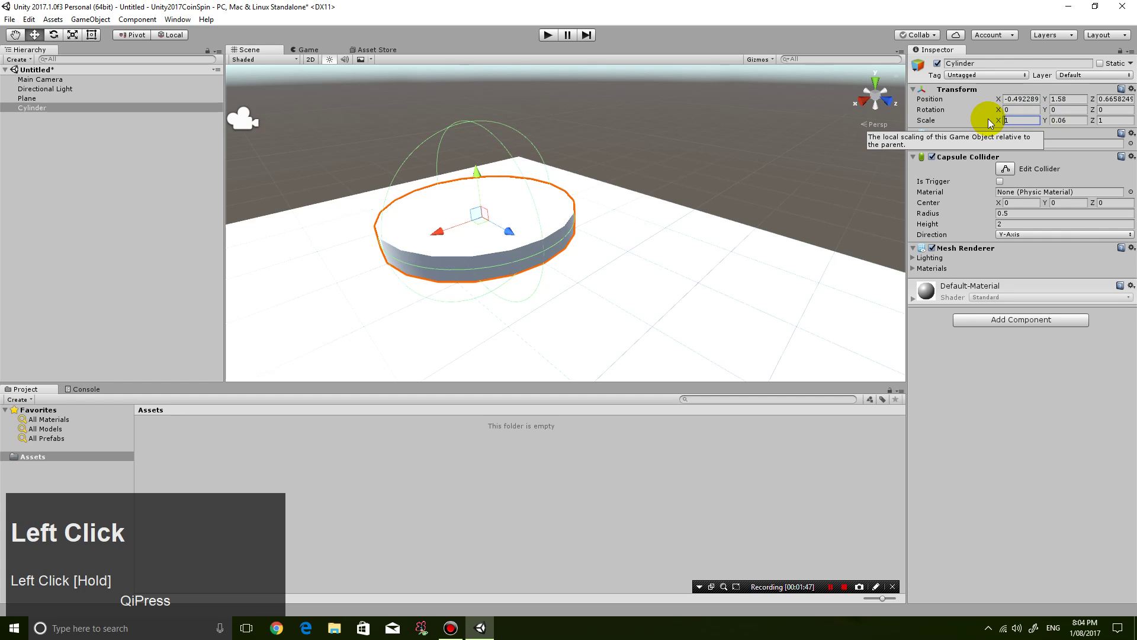
key("Delete")
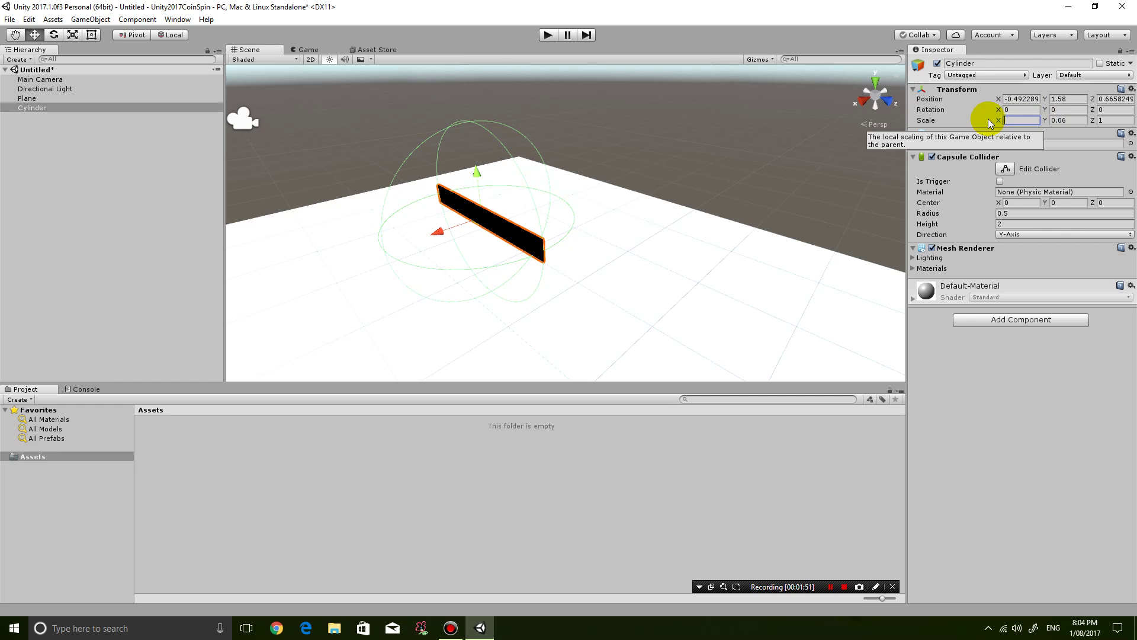
type("0.5")
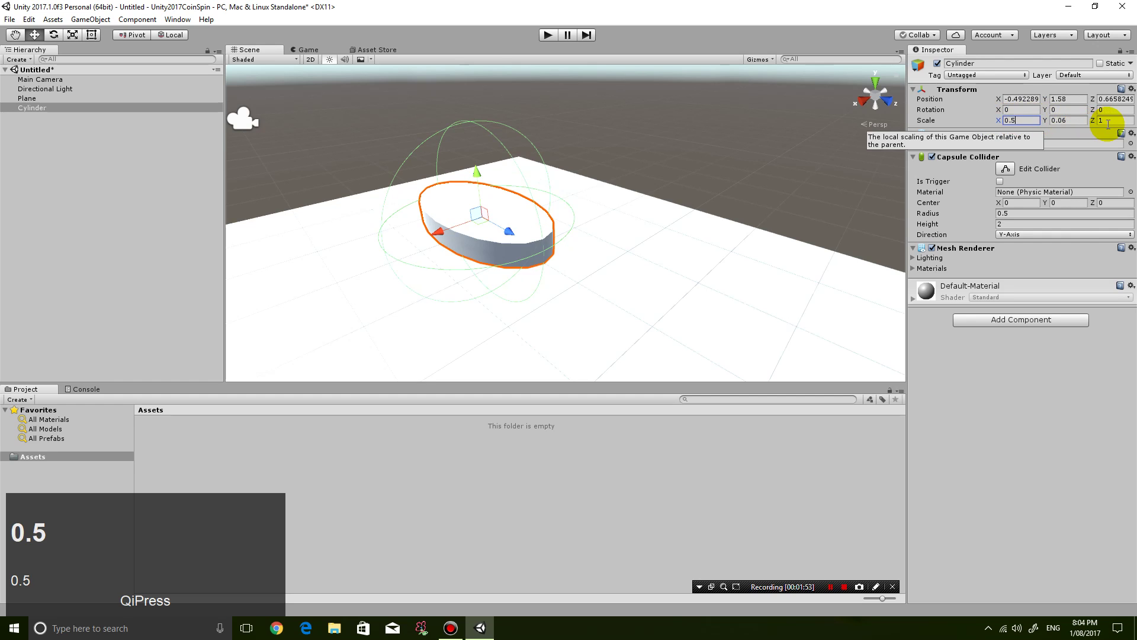
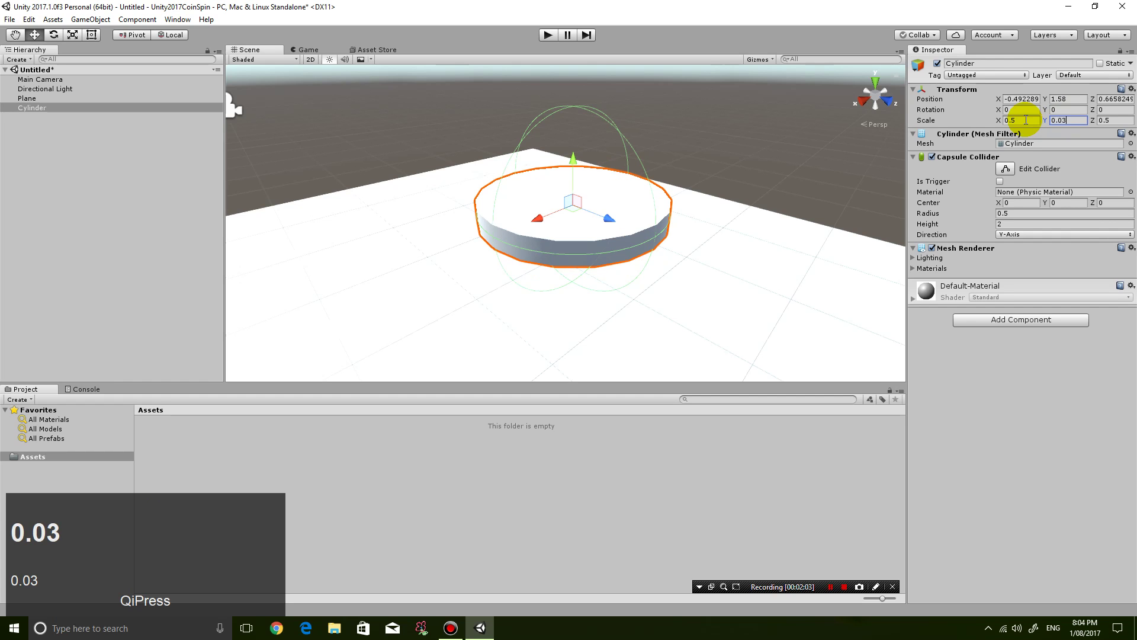
Step: Set the disc's Rotation Z to 90 so it stands upright, checking it from around the scene
left_click_drag(767, 178, 734, 180)
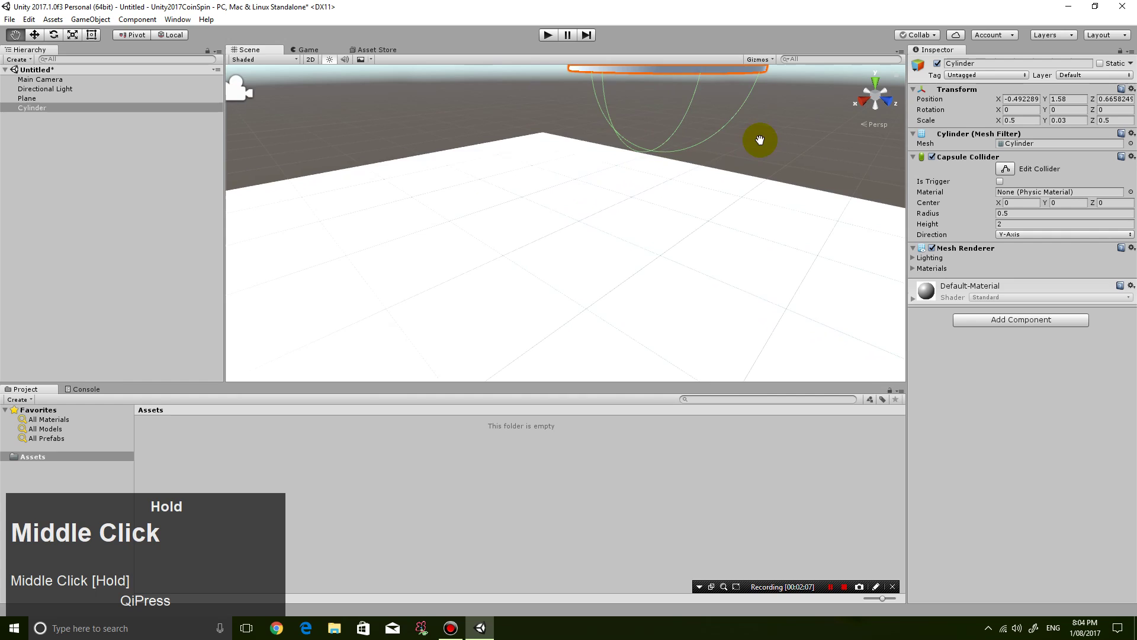
scroll("down", 3)
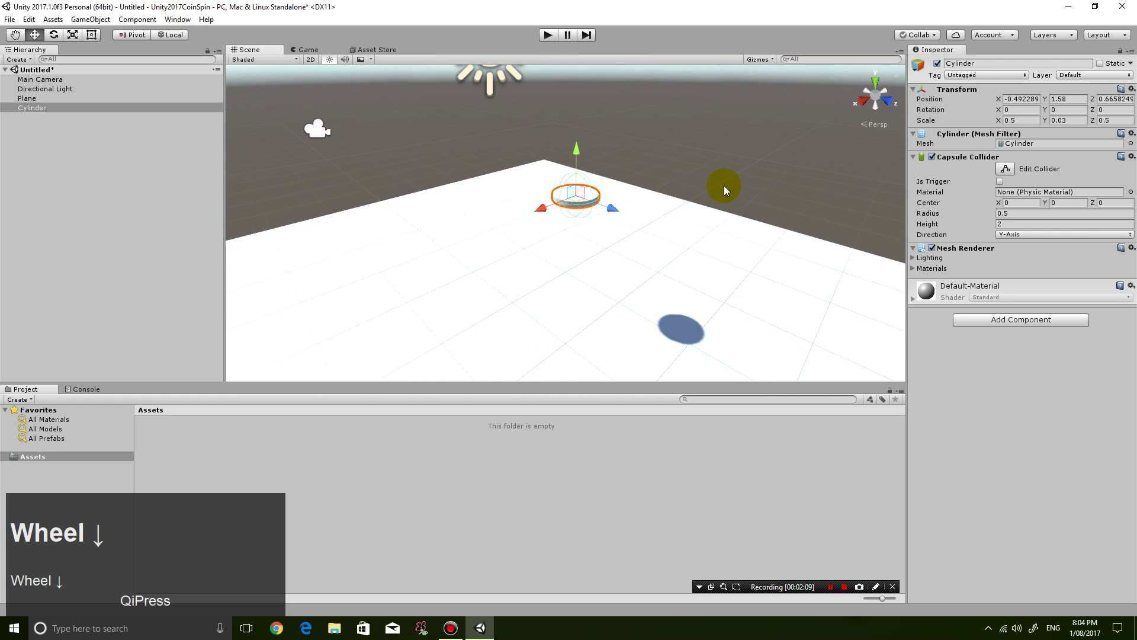
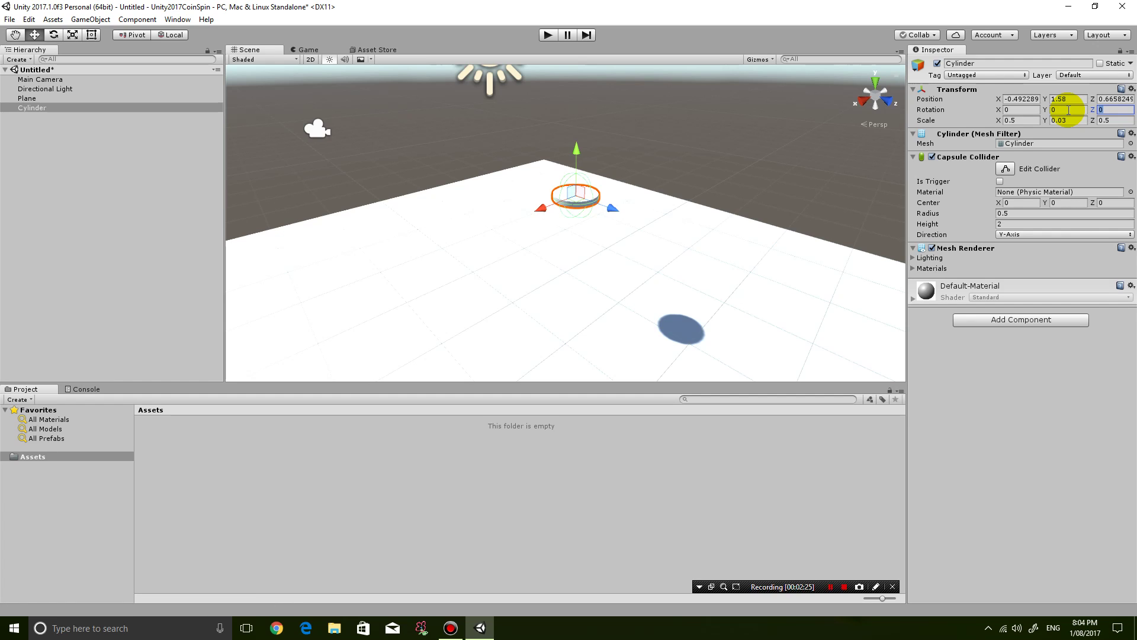
type("90")
middle_click(614, 241)
scroll("up", 3)
left_click_drag(548, 258, 475, 463)
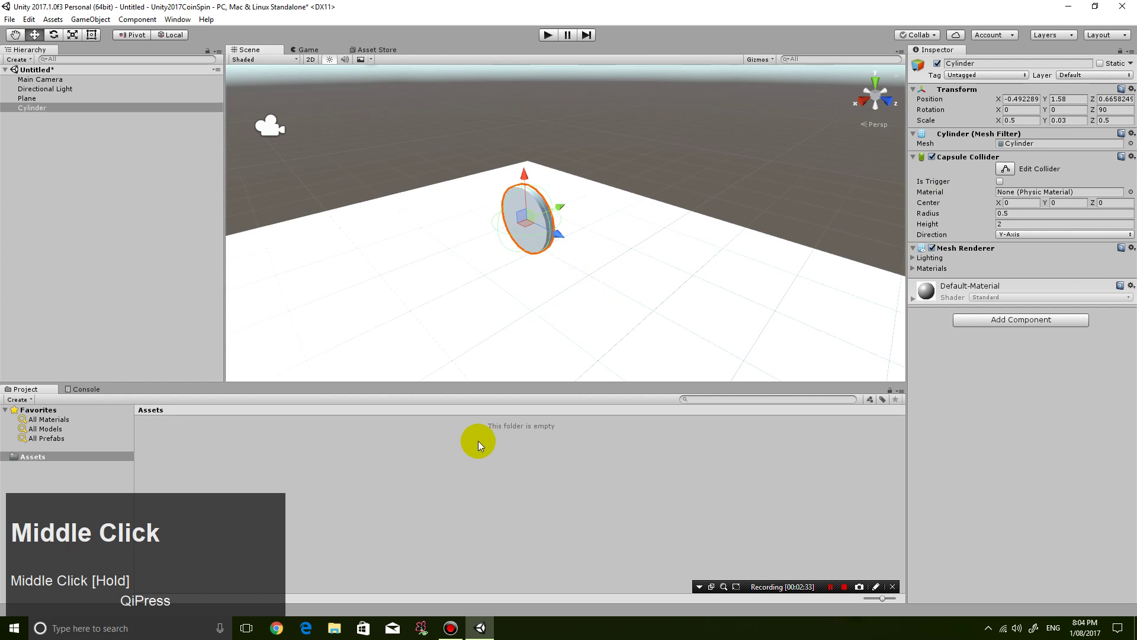
Step: Rename the Cylinder object in the Hierarchy to coin
left_click(475, 463)
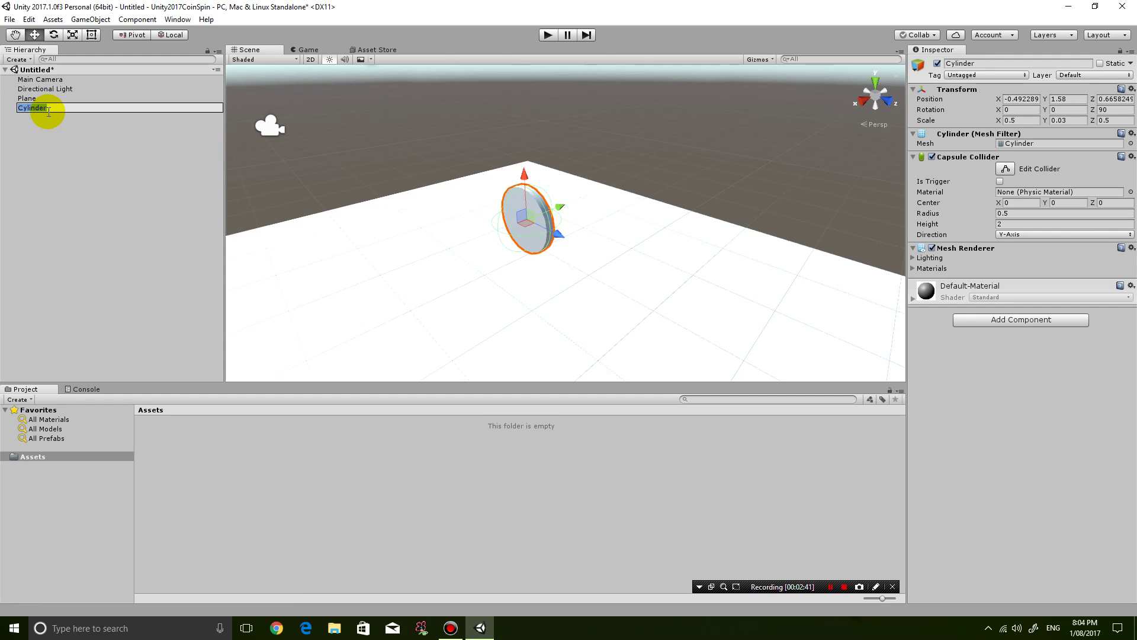
type("coin")
key("Return")
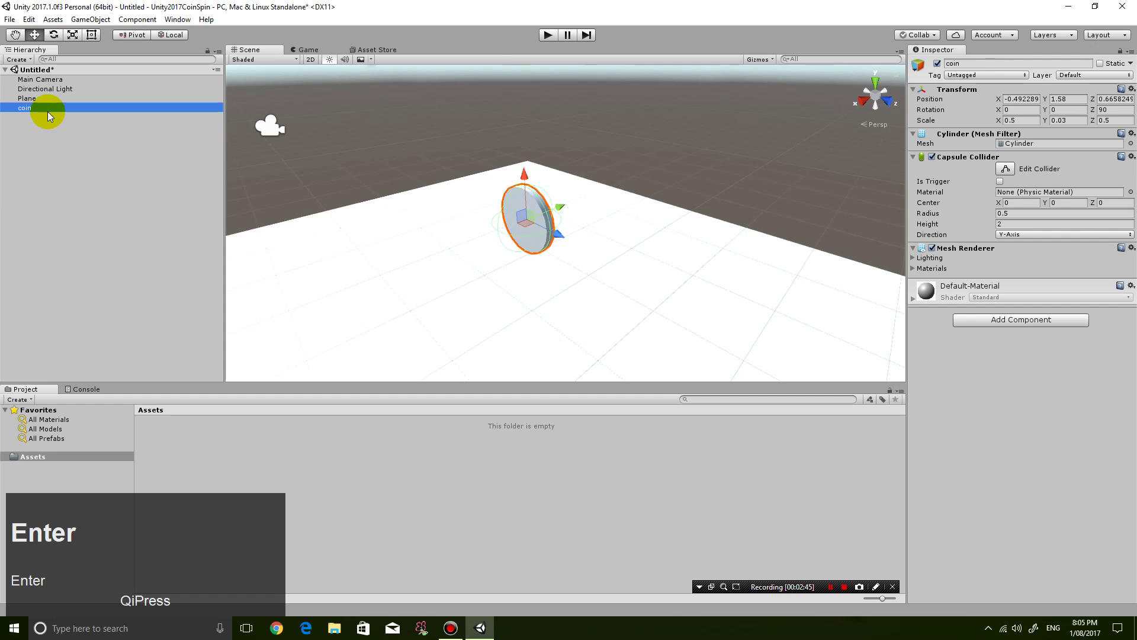
left_click(260, 454)
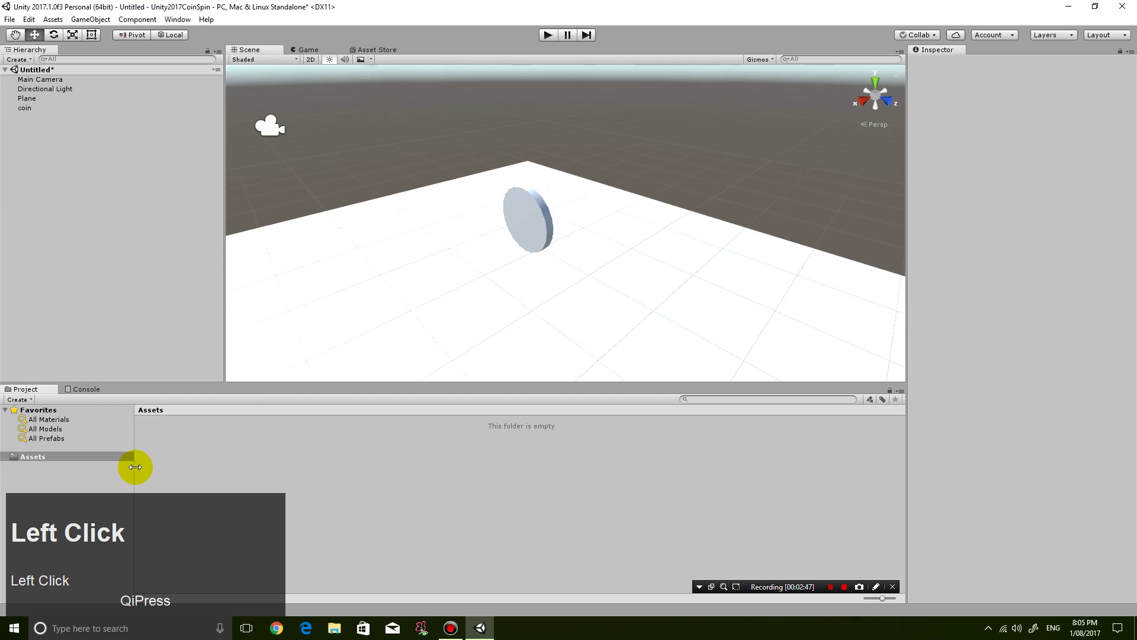
Step: Create a folder named materials in Assets and enter it
right_click(196, 462)
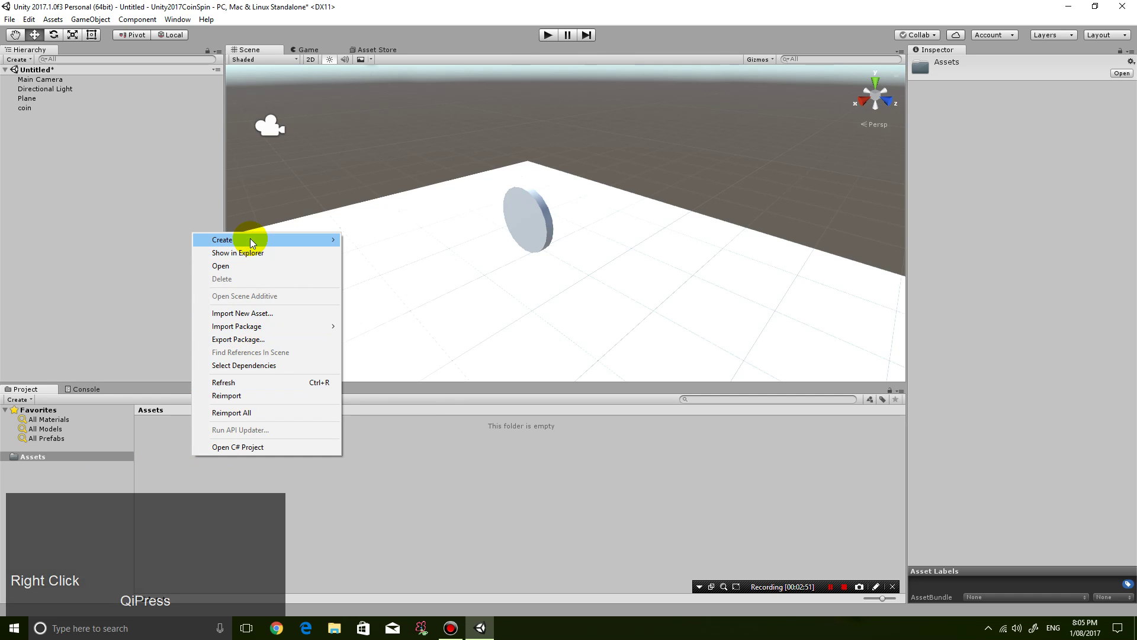
left_click(253, 242)
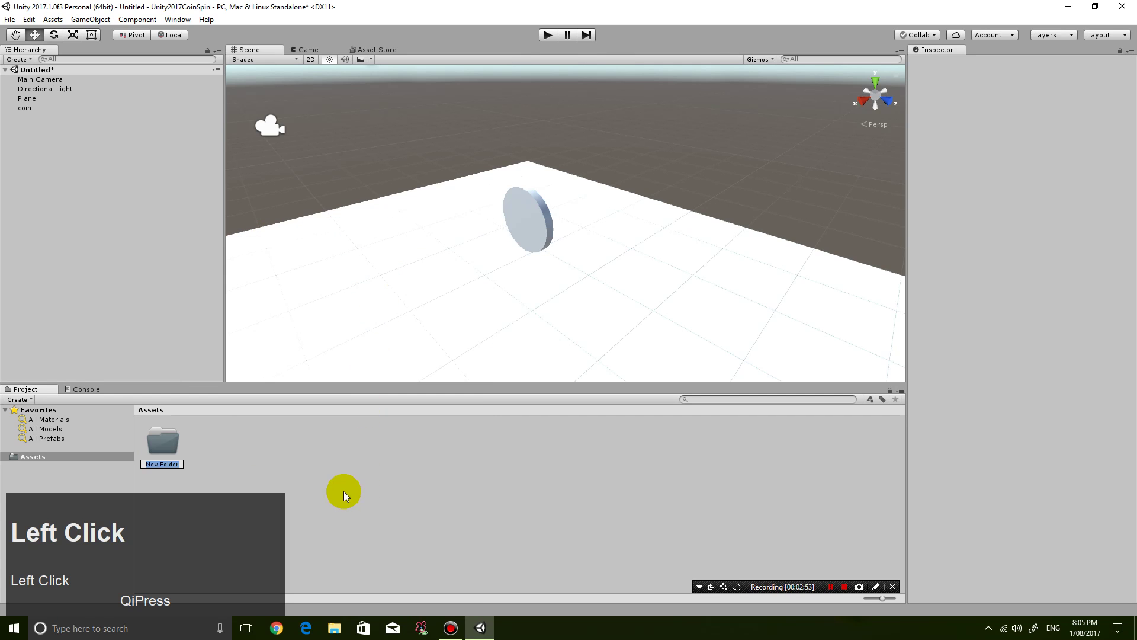
type("materials")
key("Return")
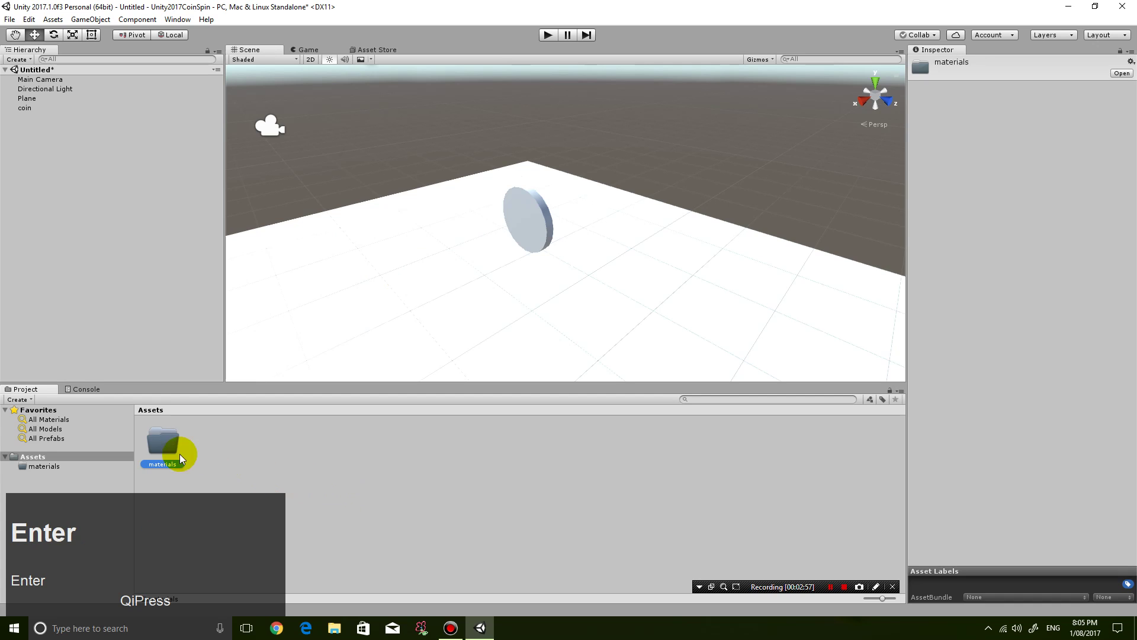
left_click(172, 447)
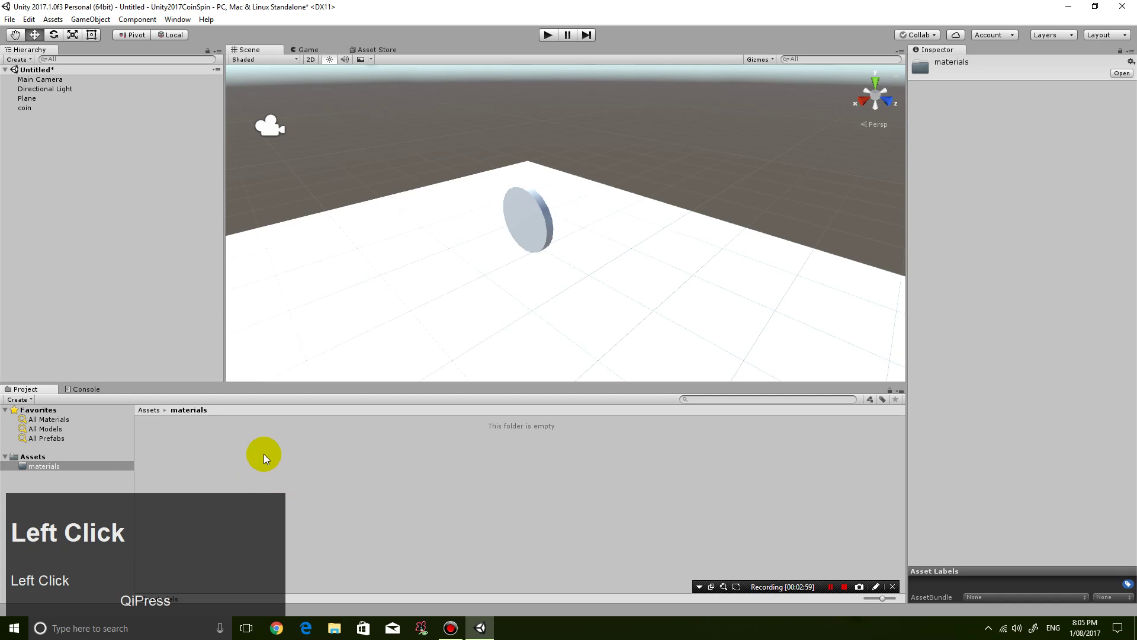
Step: Create a new Material named coin inside the materials folder
right_click(315, 444)
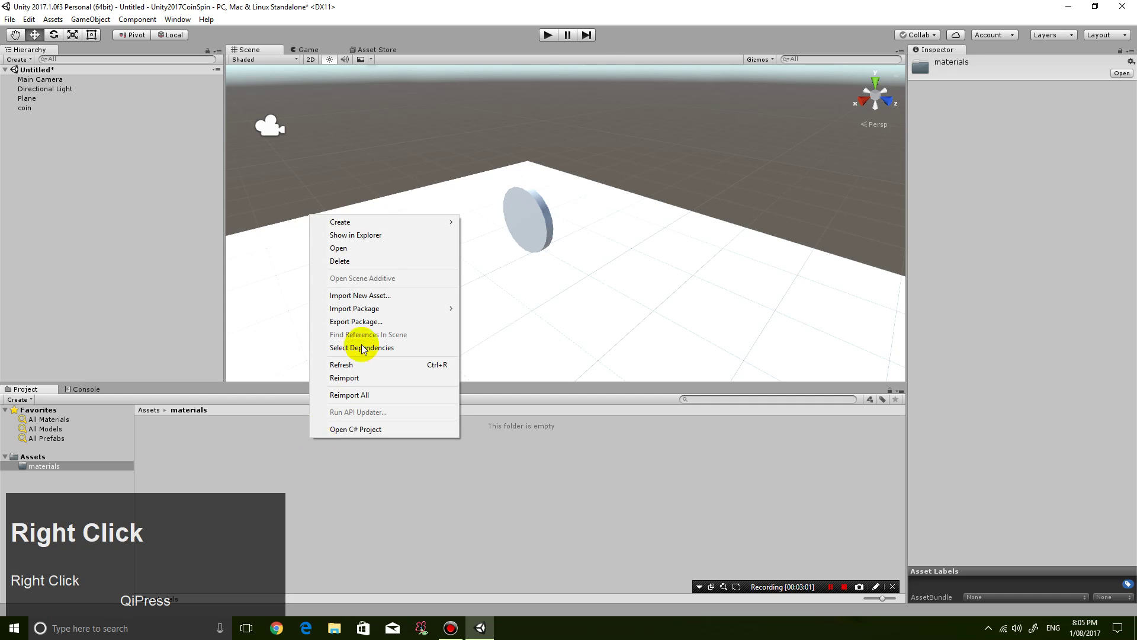
left_click(391, 227)
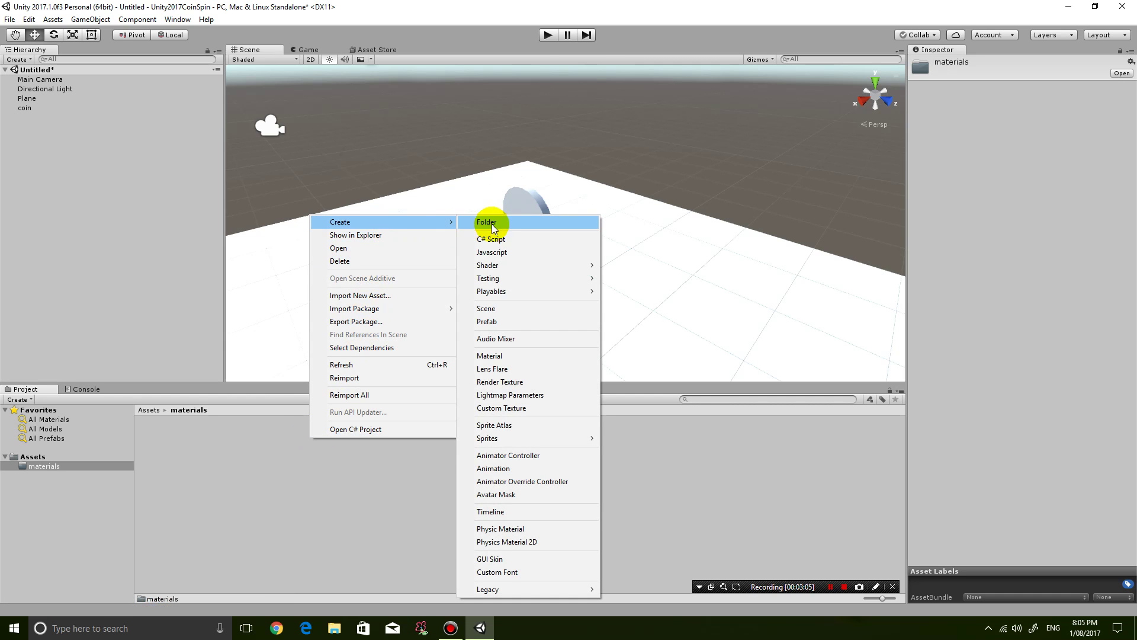
left_click(500, 362)
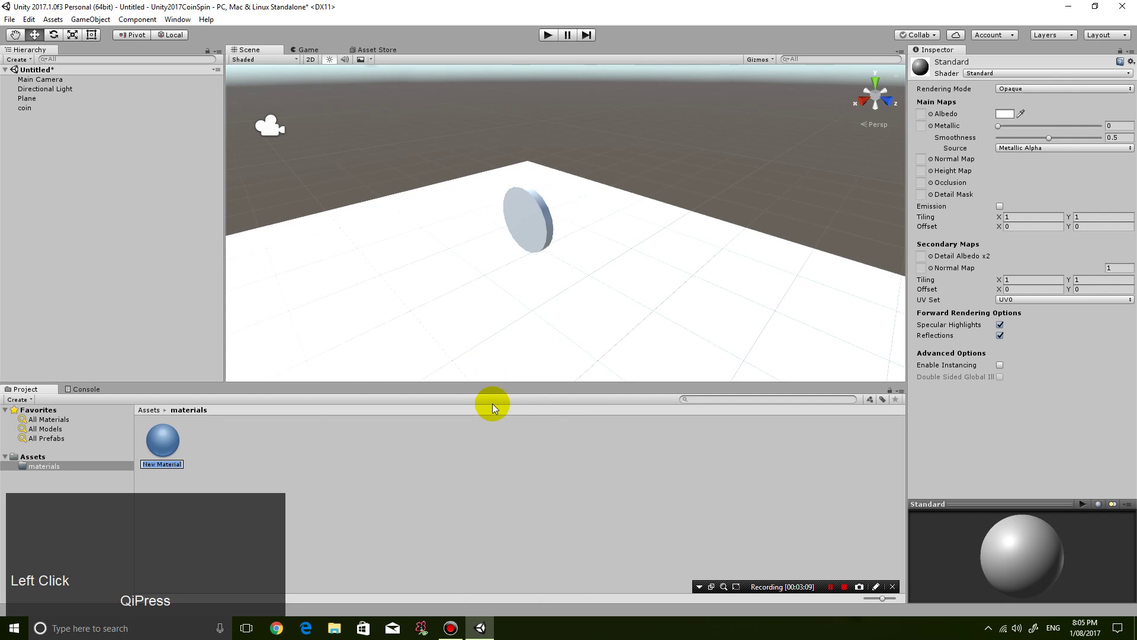
left_click(495, 407)
type("c")
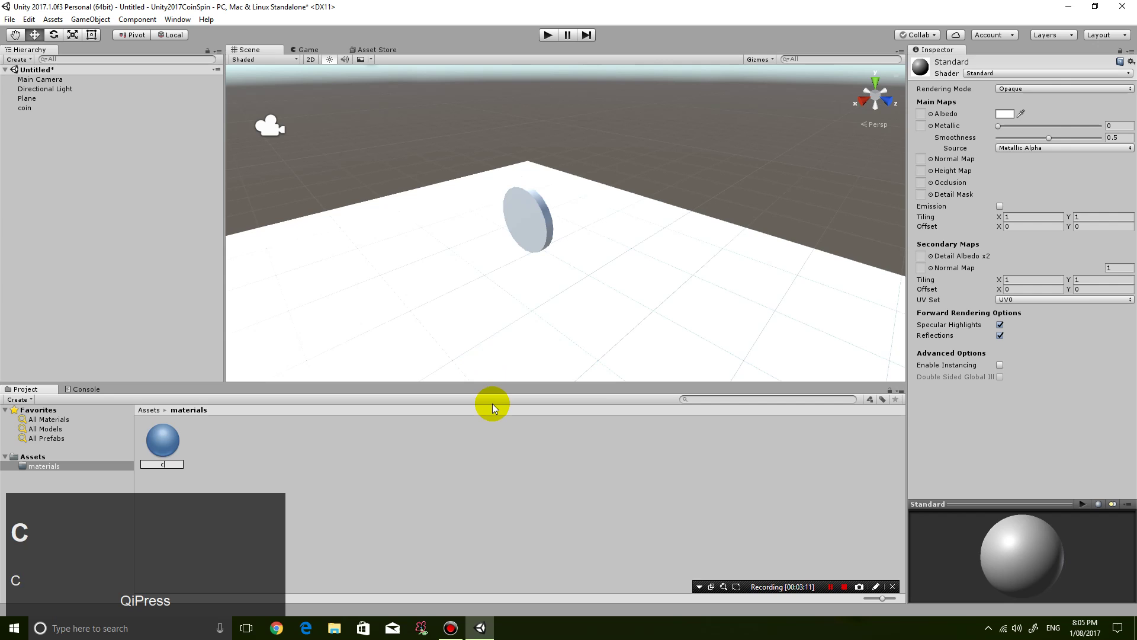
type("in")
key("Return")
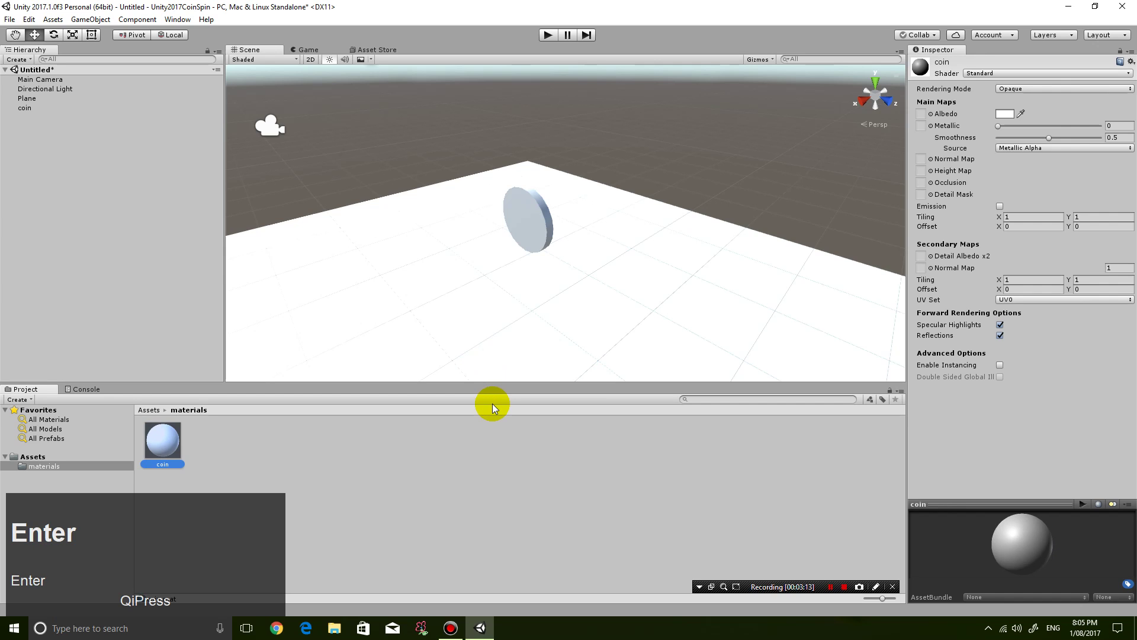
Step: Give the coin material a yellow Albedo and drag it onto the coin in the scene
left_click(1012, 115)
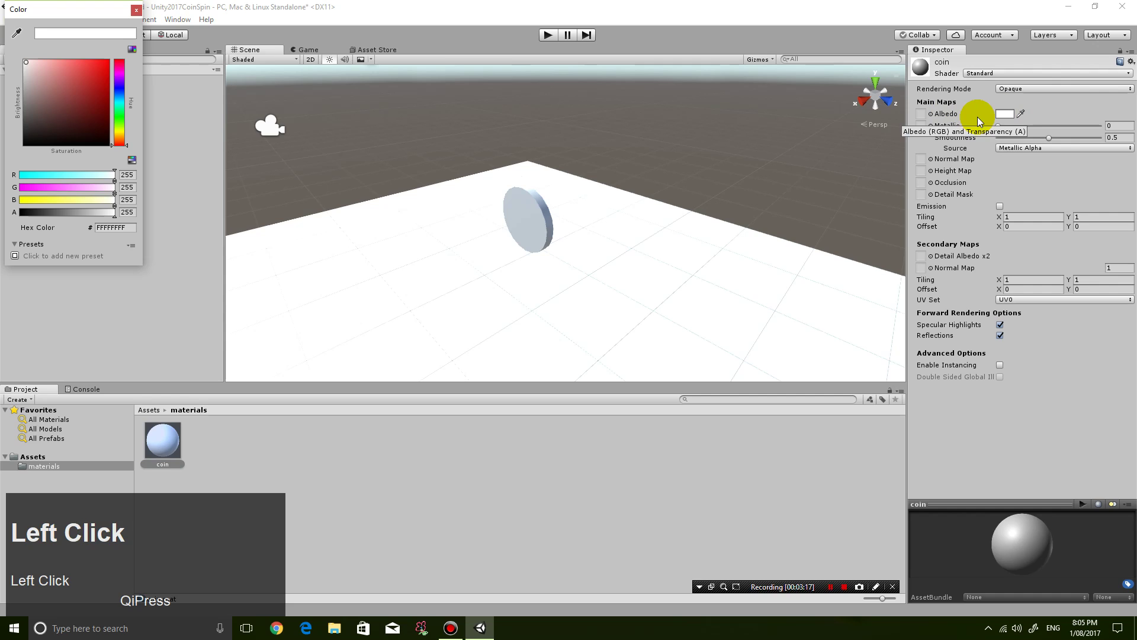
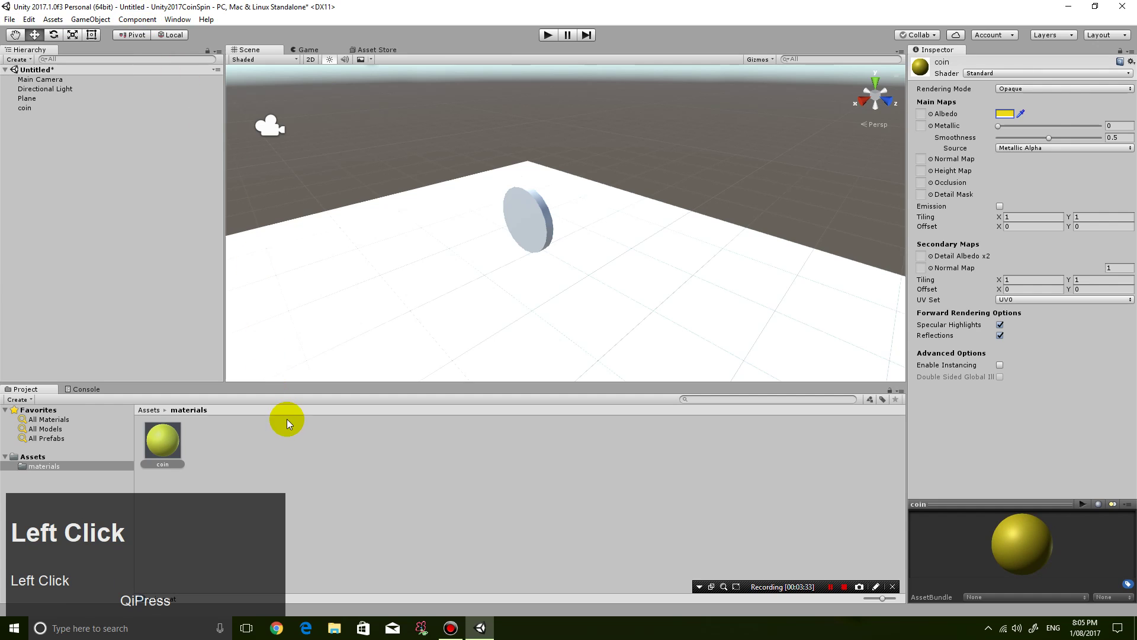
left_click_drag(164, 456, 486, 336)
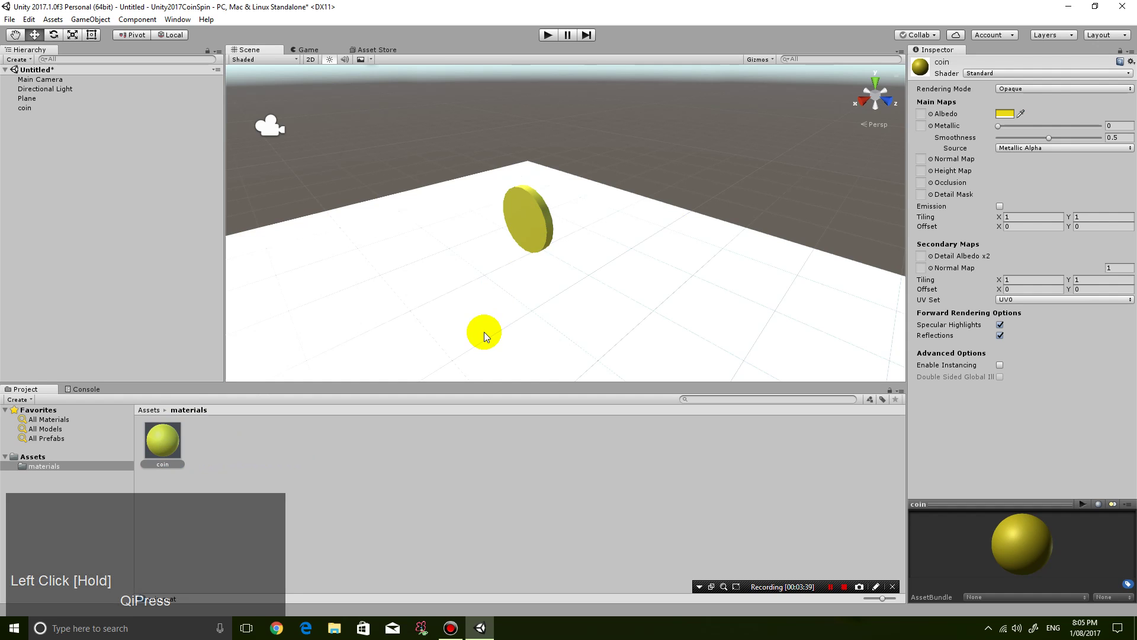
scroll("up", 3)
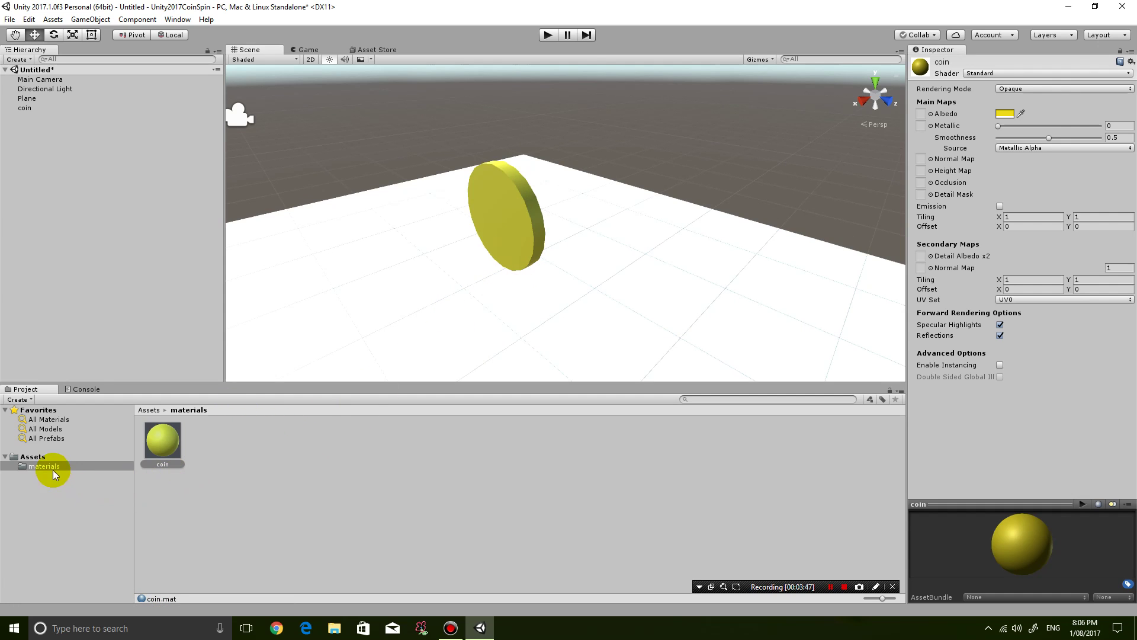
Step: Create a prefab folder in Assets and drag the coin into it as a prefab
left_click(45, 463)
right_click(298, 457)
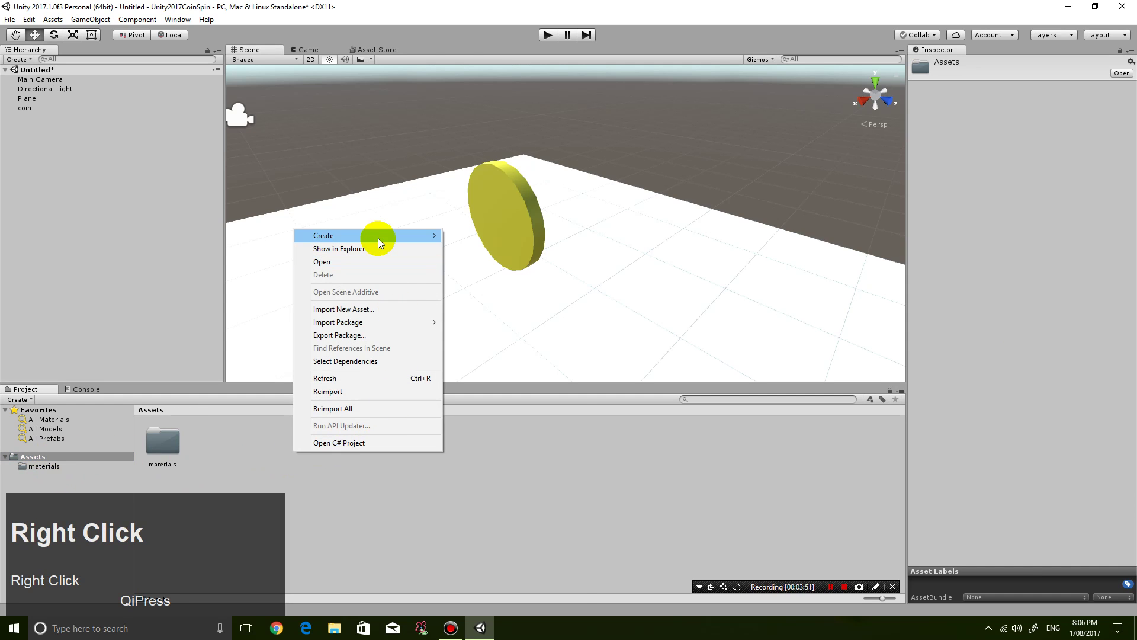
left_click(381, 241)
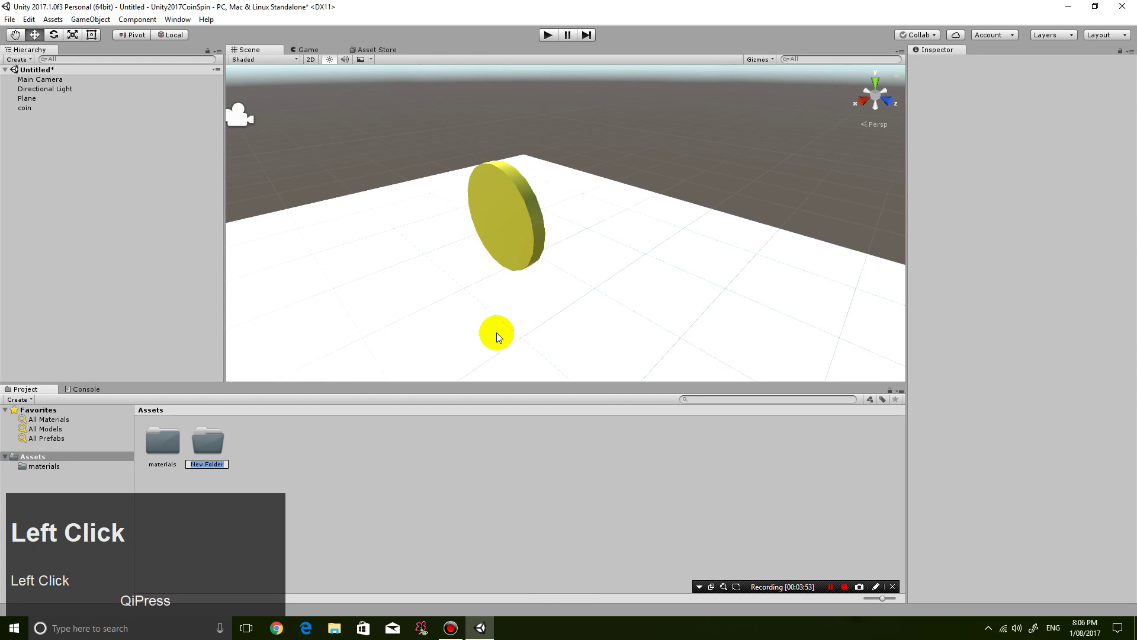
type("prefab")
key("Return")
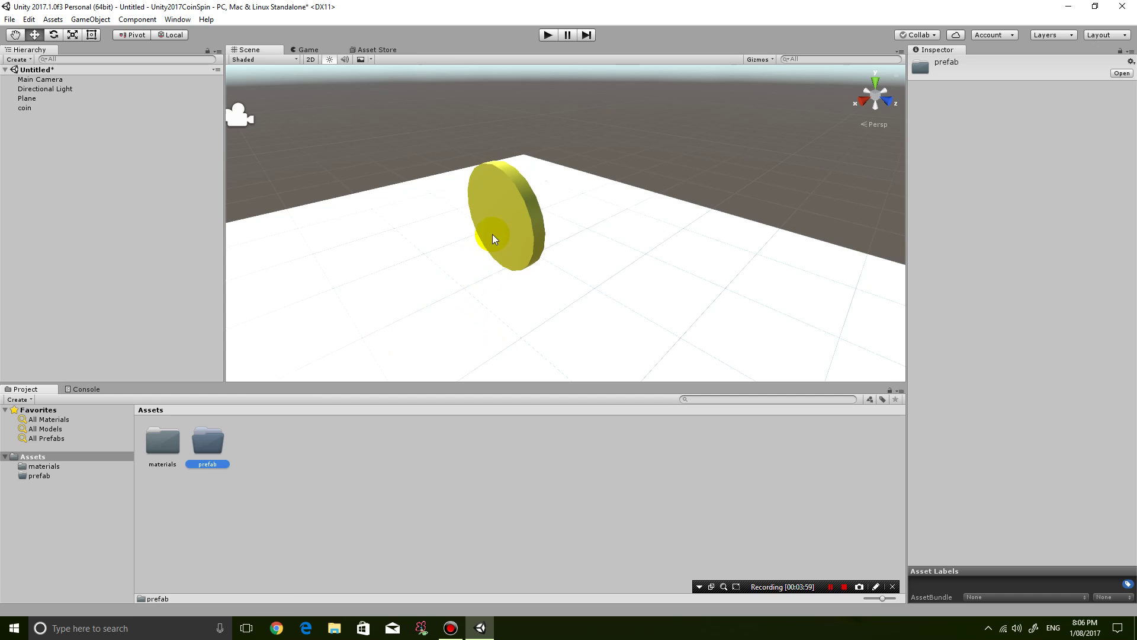
left_click_drag(212, 454, 254, 458)
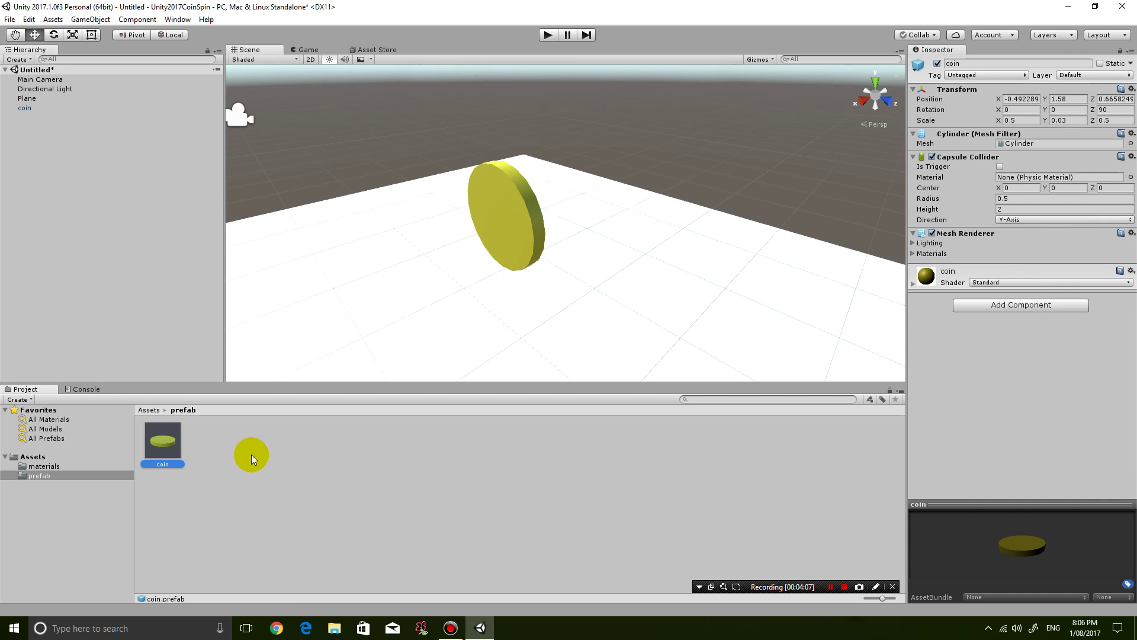
Step: Drop coin prefab instances into the scene and lower the original coin toward the plane
left_click_drag(412, 303, 174, 455)
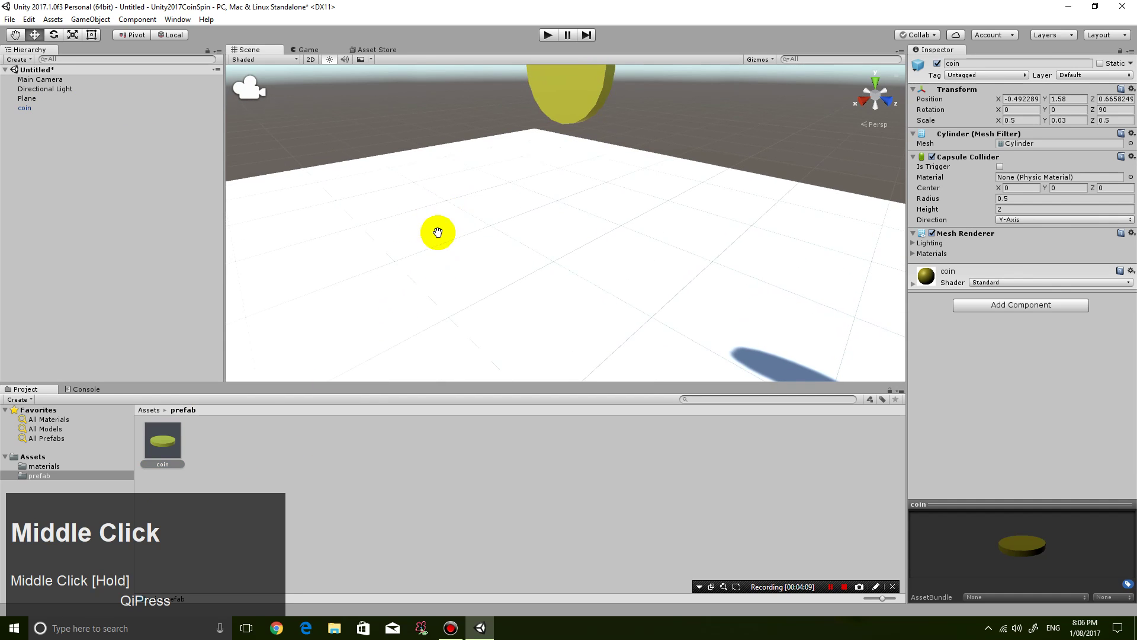
left_click_drag(174, 454, 419, 208)
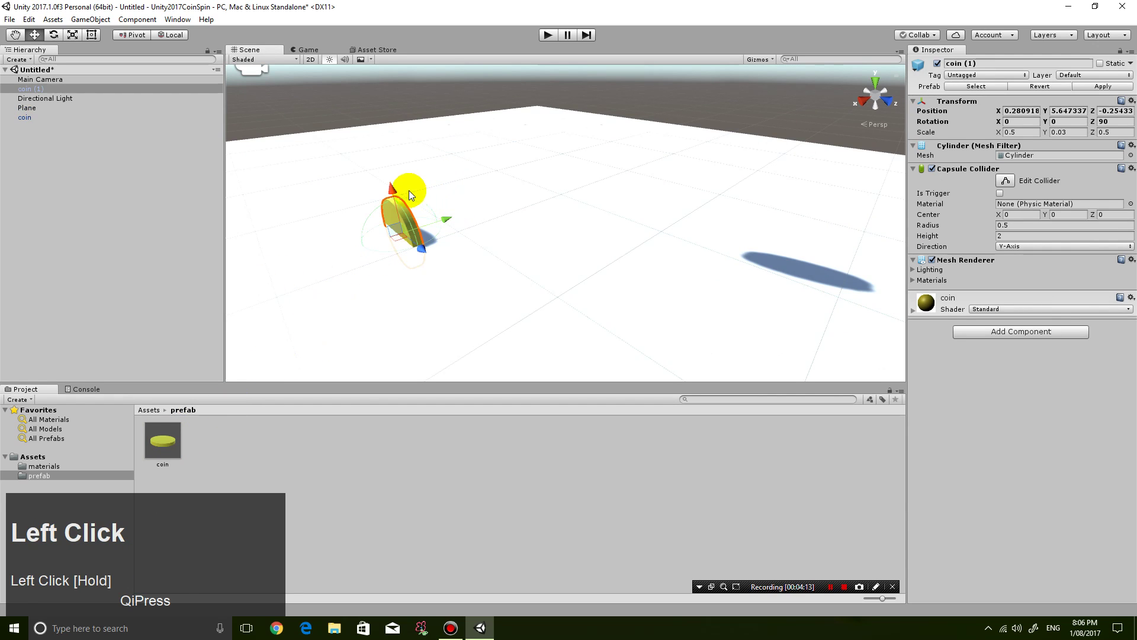
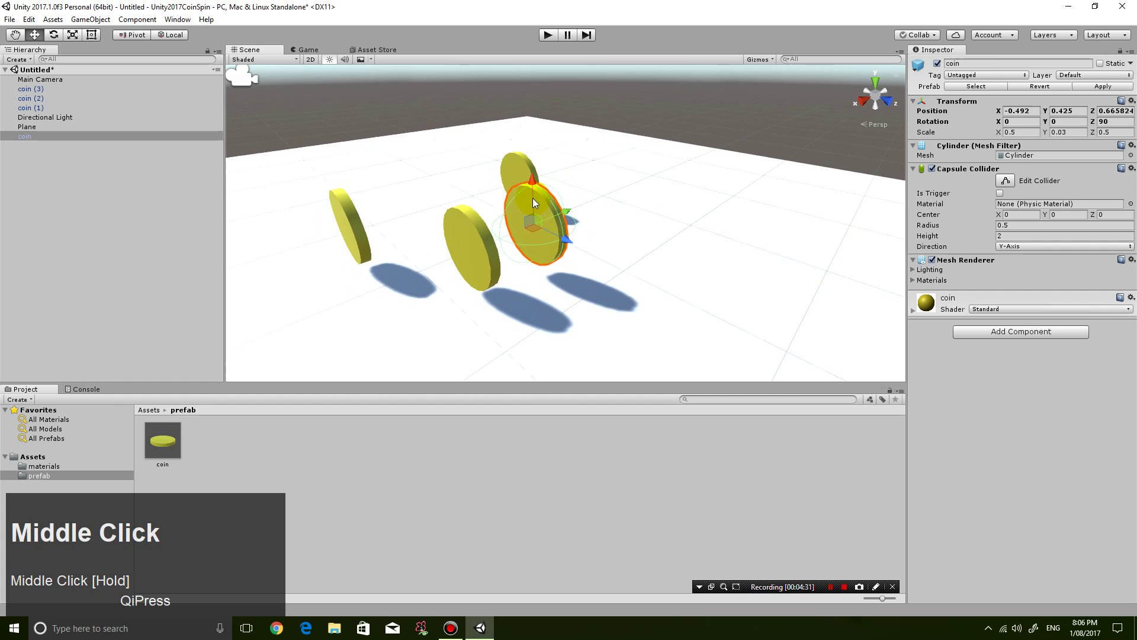
left_click_drag(535, 194, 622, 227)
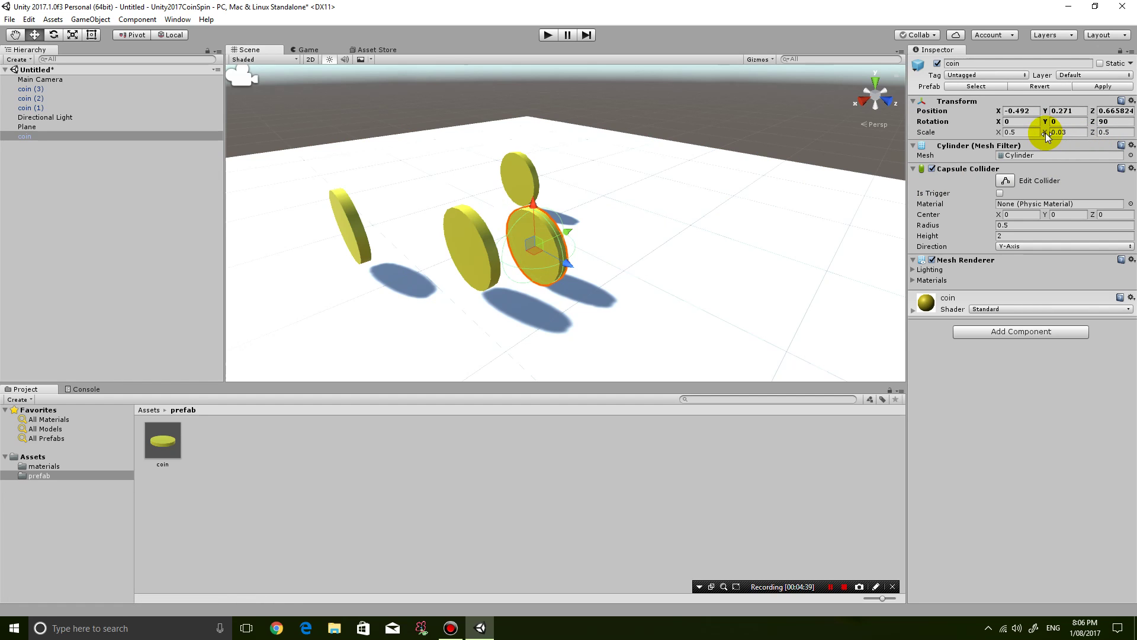
Step: Set the coin's Scale Y to 0.04 and Apply it to every prefab instance
left_click_drag(1048, 136, 430, 228)
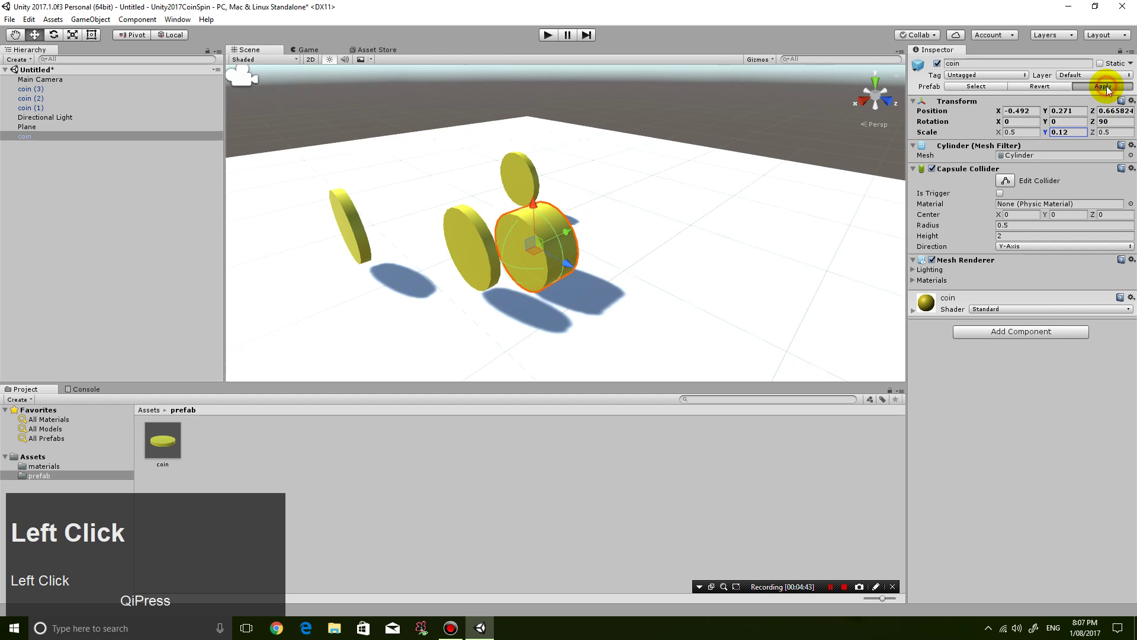
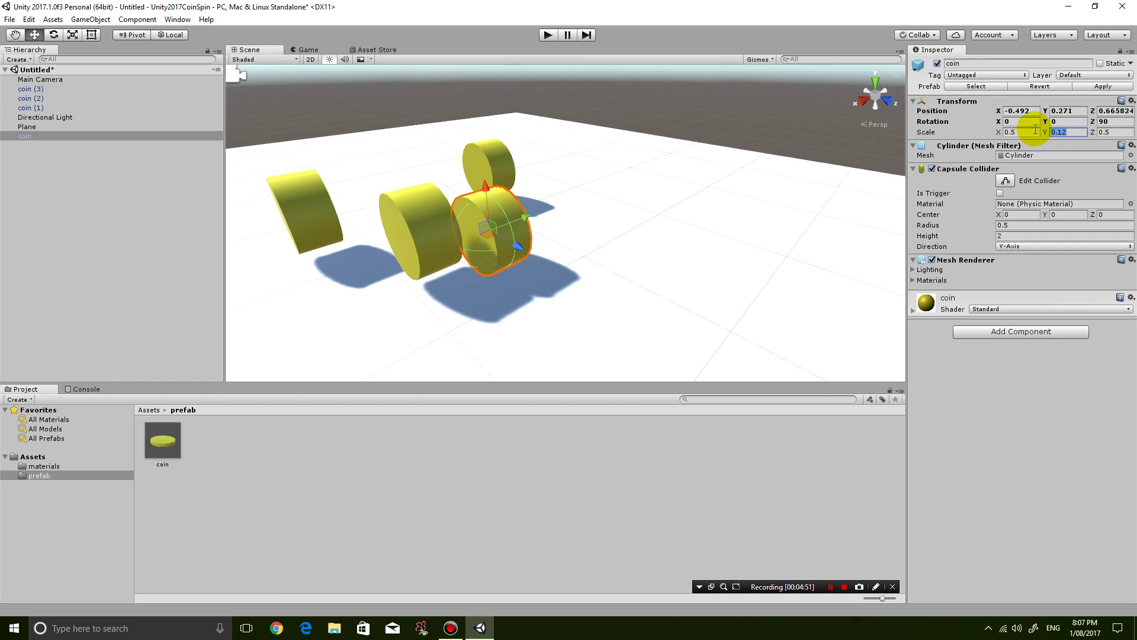
type("0.04")
key("Return")
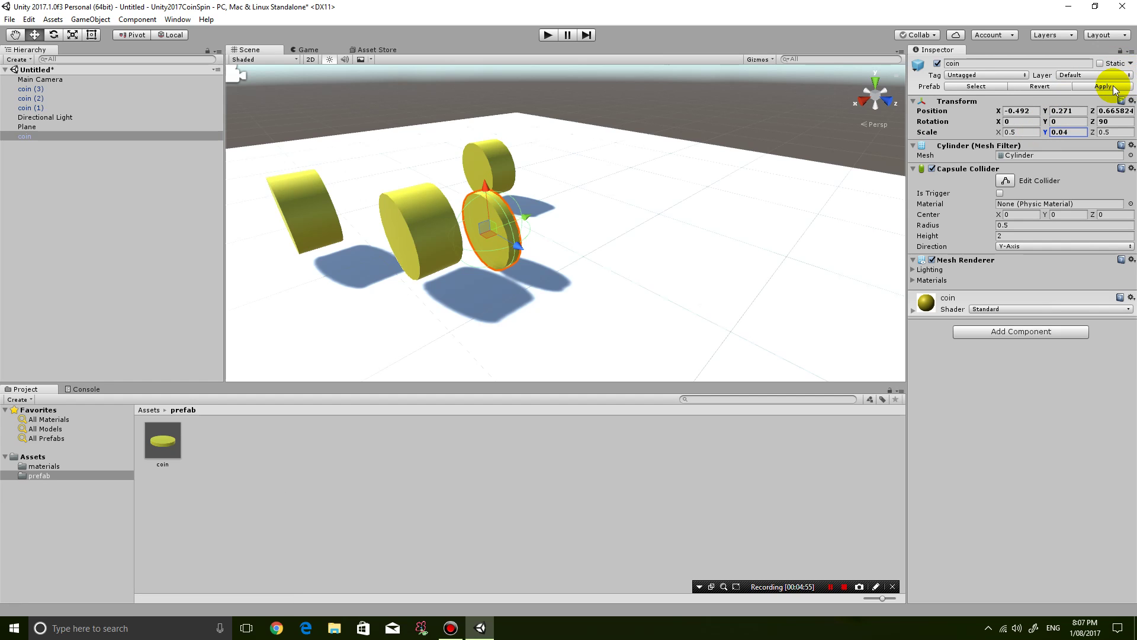
left_click(1116, 89)
left_click_drag(678, 209, 620, 226)
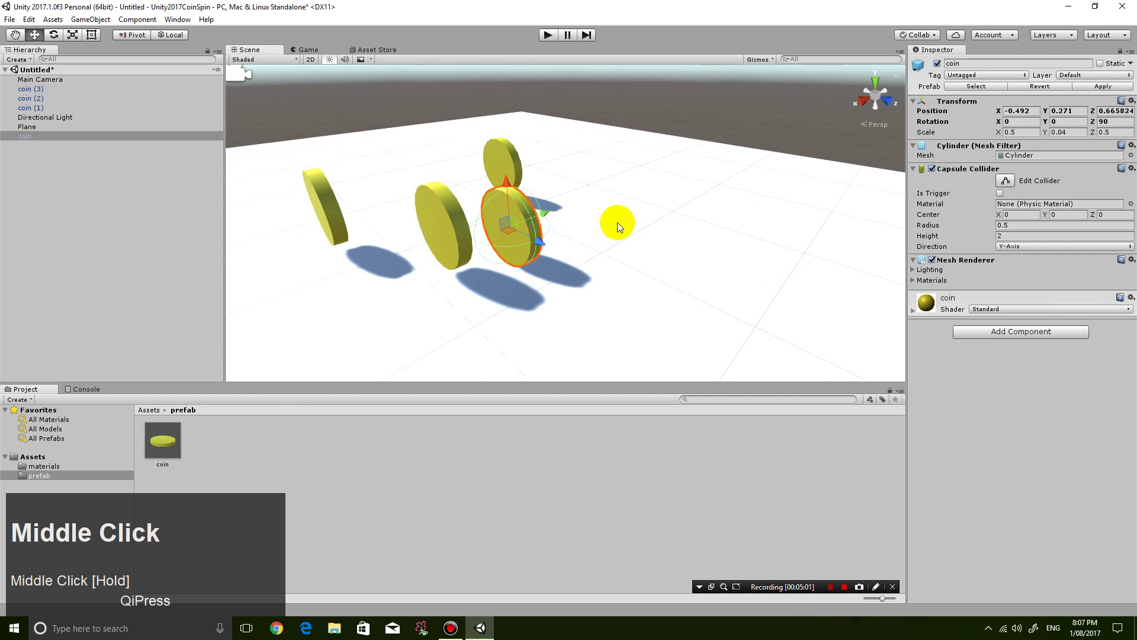
scroll("up", 3)
scroll("down", 3)
Step: Reposition the original coin, then create an empty object named coin group
left_click_drag(455, 246, 128, 213)
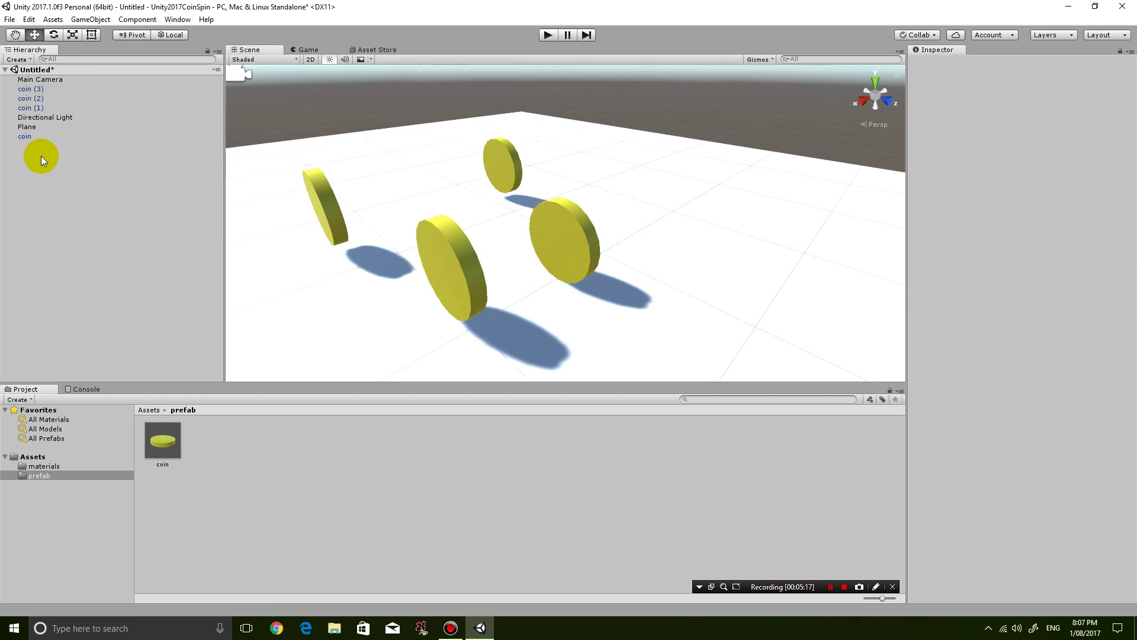
left_click(44, 160)
right_click(33, 158)
left_click(72, 256)
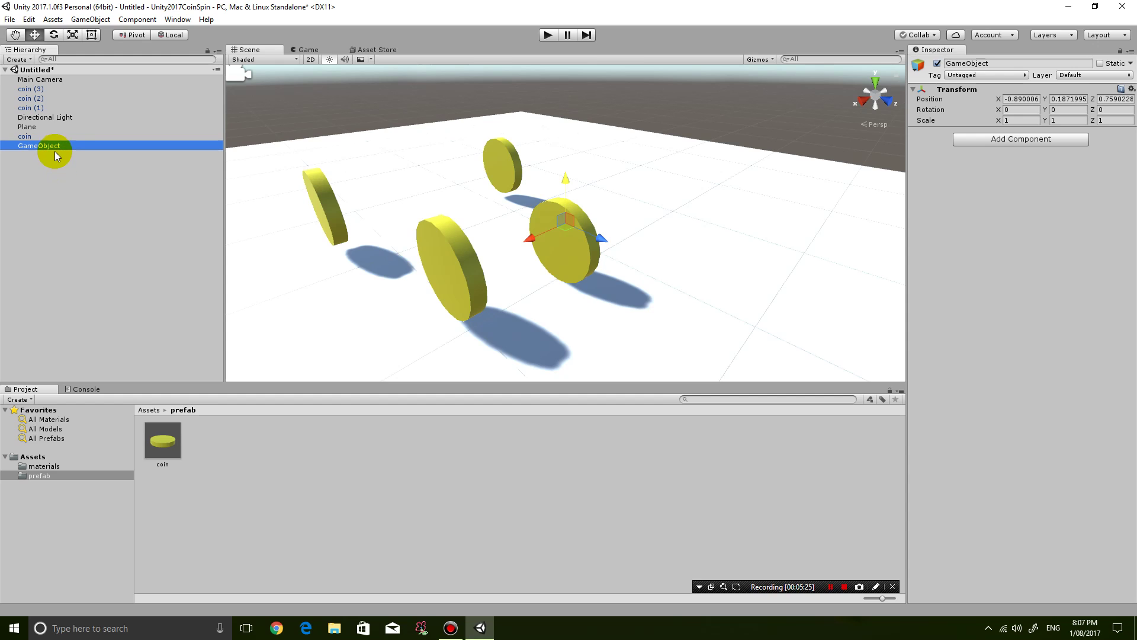
key("F2")
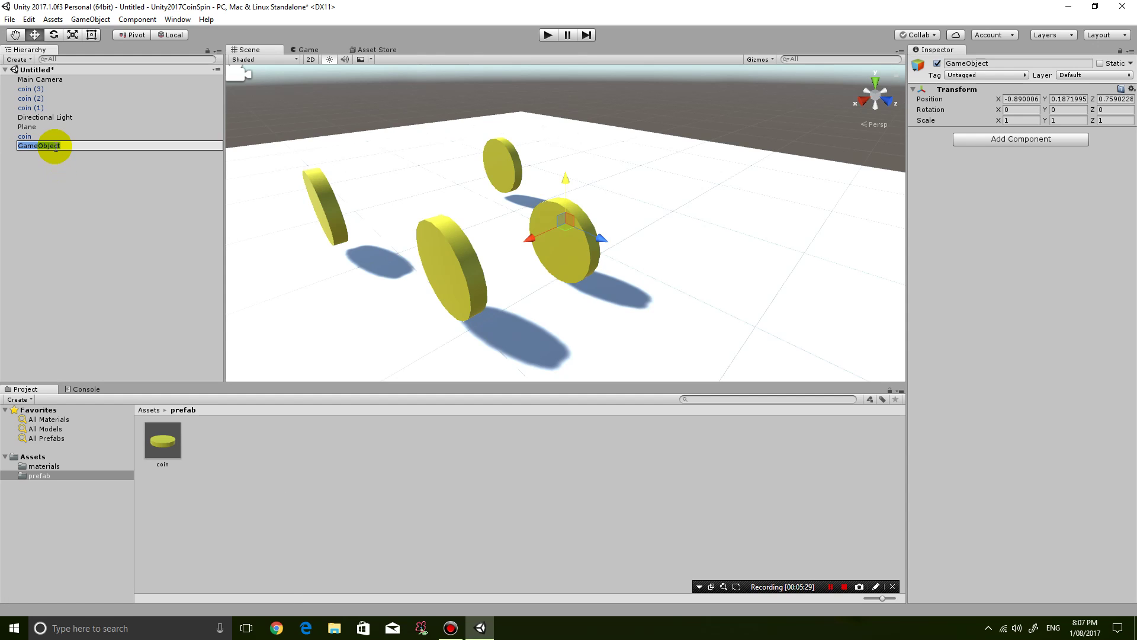
type("coin")
key("space")
type("group")
key("Return")
Step: Nest all four coins under coin group and collapse it
left_click_drag(67, 144, 22, 115)
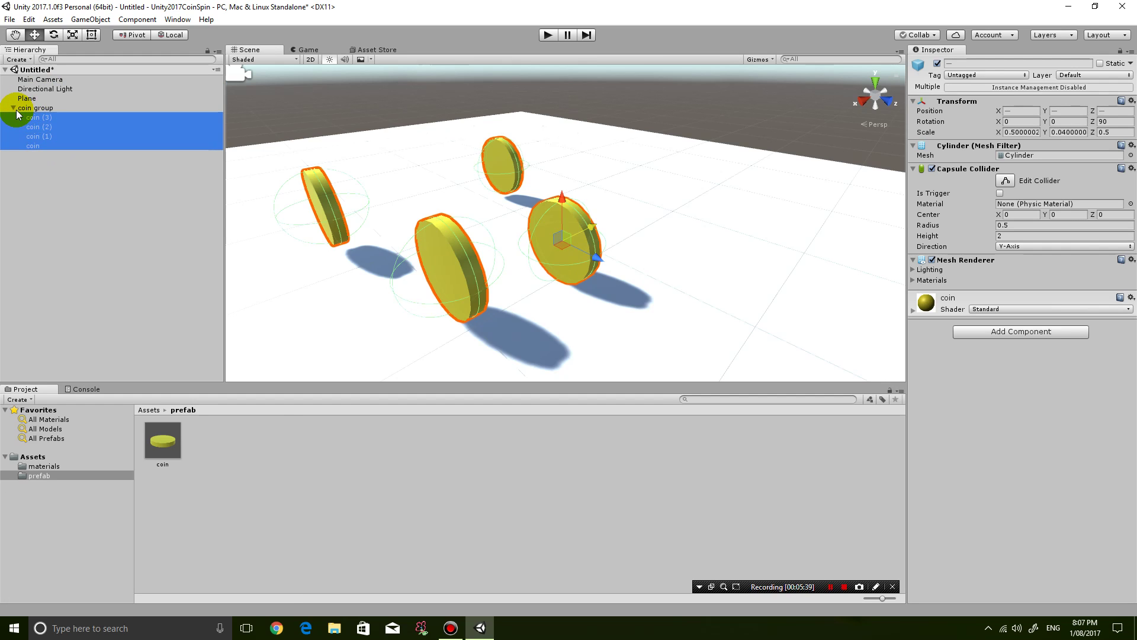
left_click(19, 116)
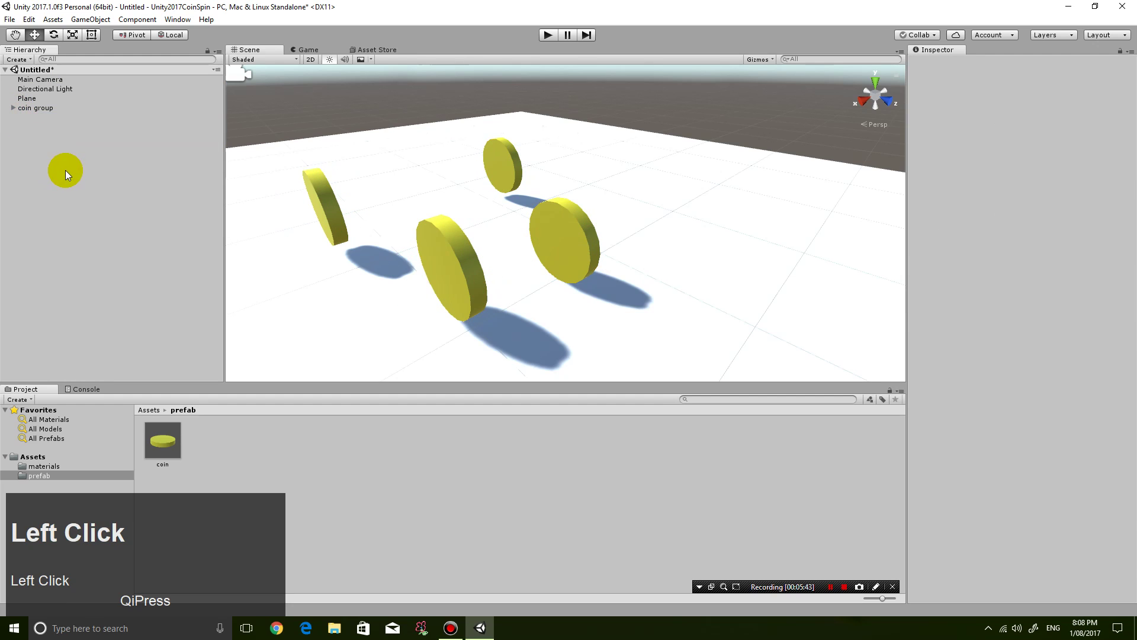
Step: Create and attach a new C# script named coinAnimate on the coin prefab via Add Component
left_click(160, 456)
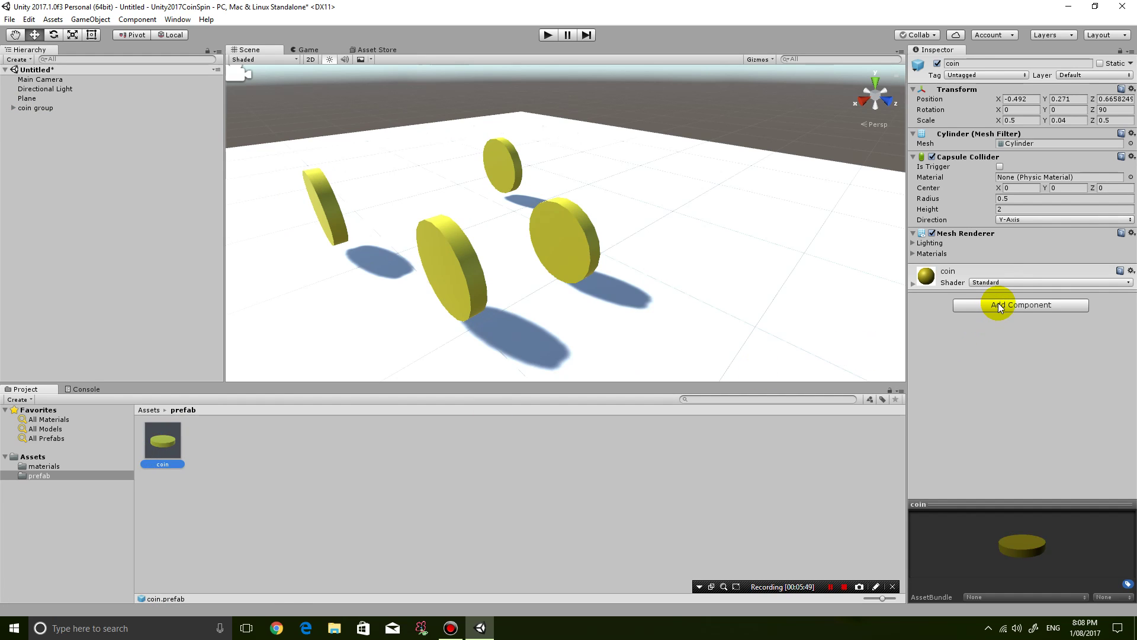
left_click(1003, 309)
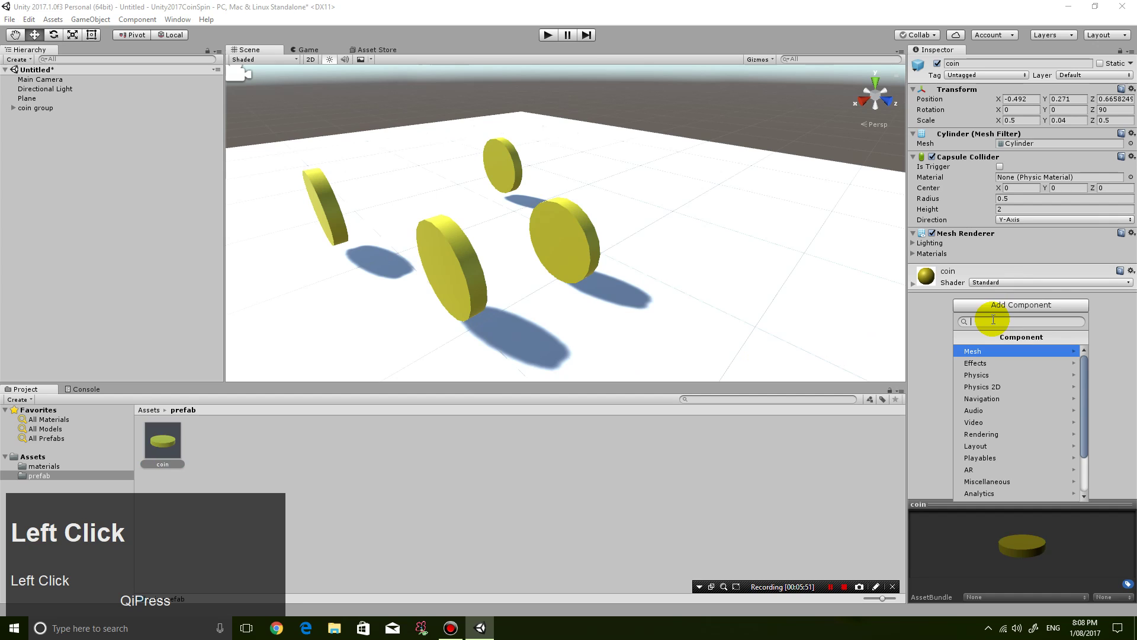
left_click_drag(1092, 383, 950, 369)
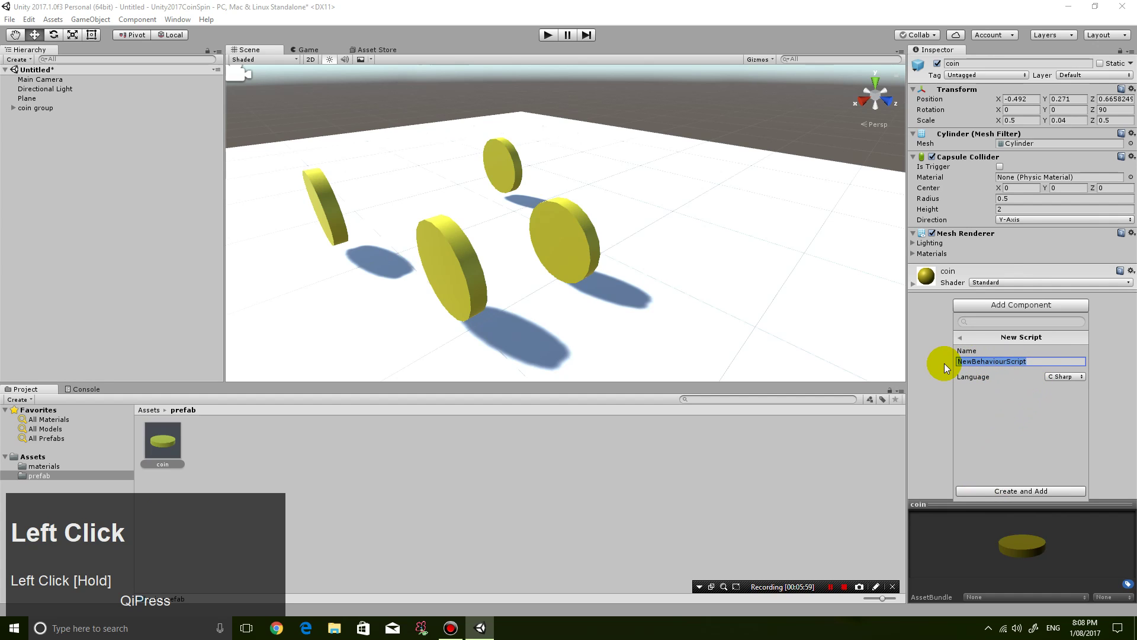
type("coin")
type("ontrol")
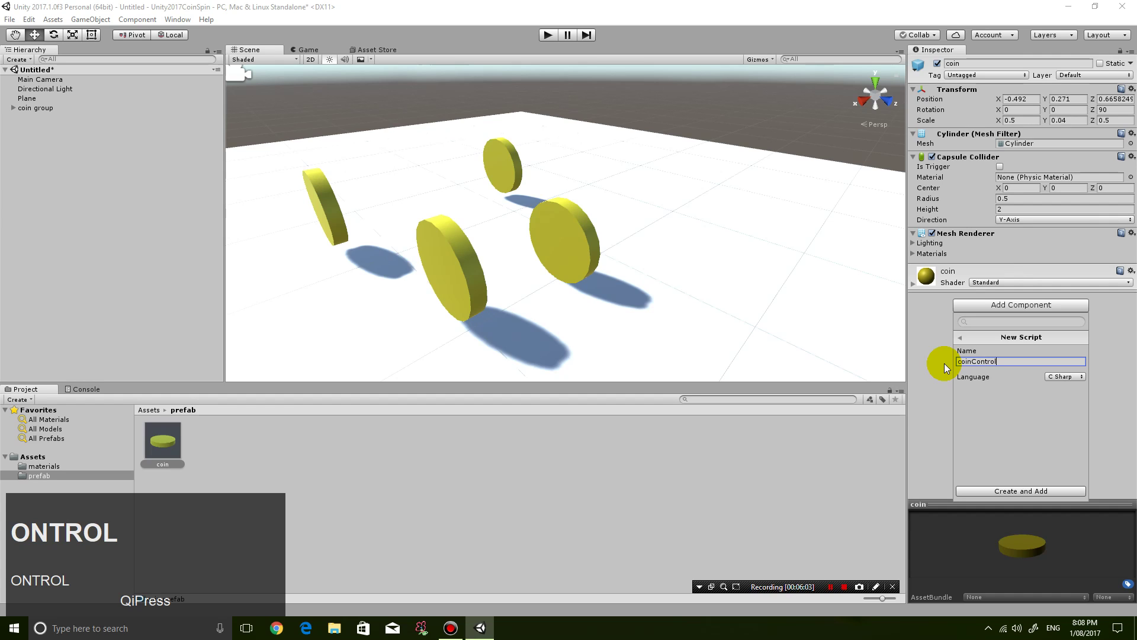
type("ONTROL")
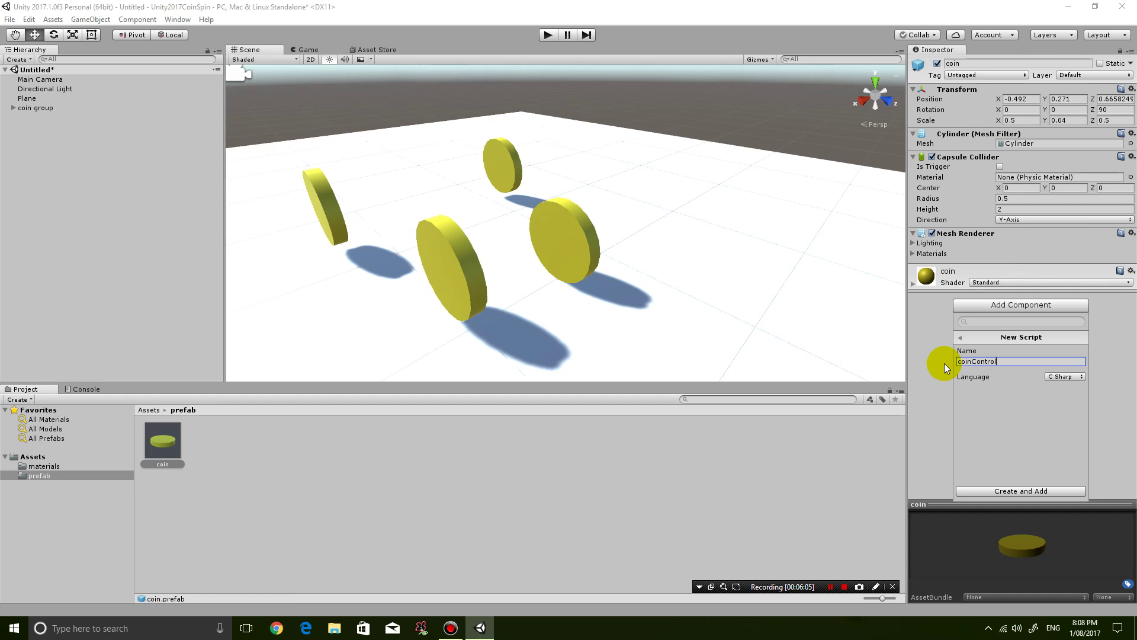
key("BackSpace")
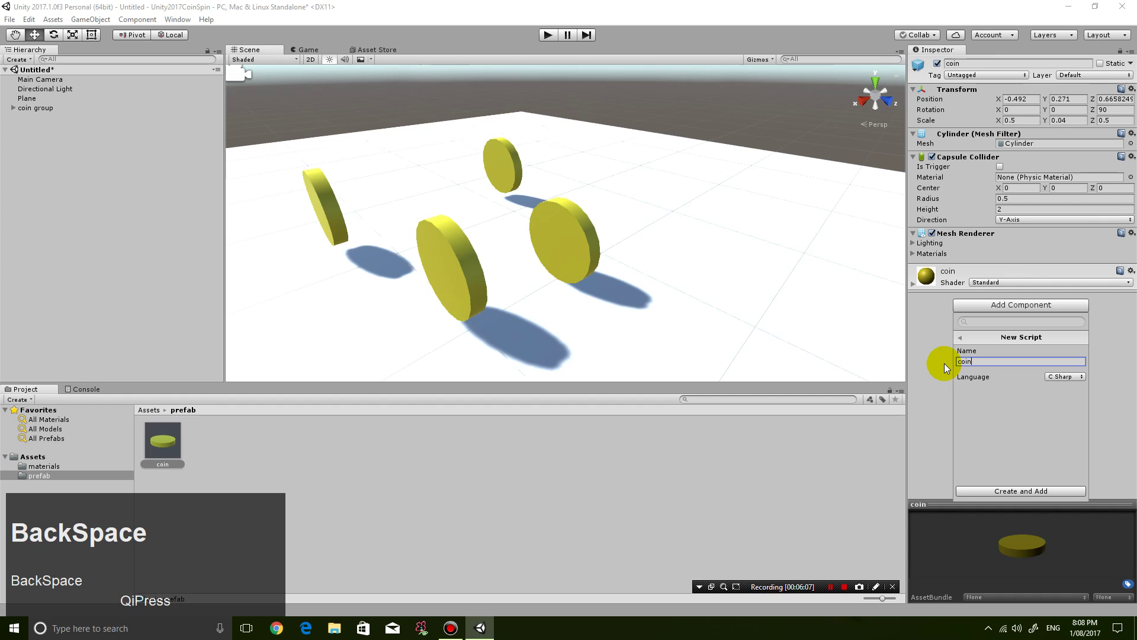
type("nimate")
key("Return")
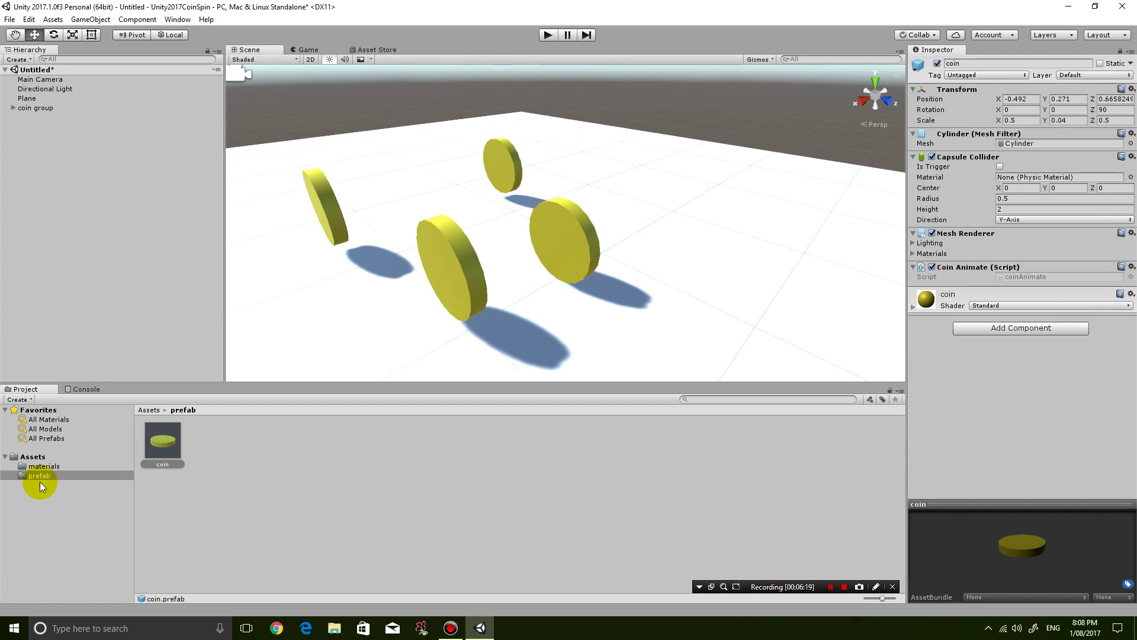
Step: Create a folder named scripts in the top-level Assets folder
left_click(40, 464)
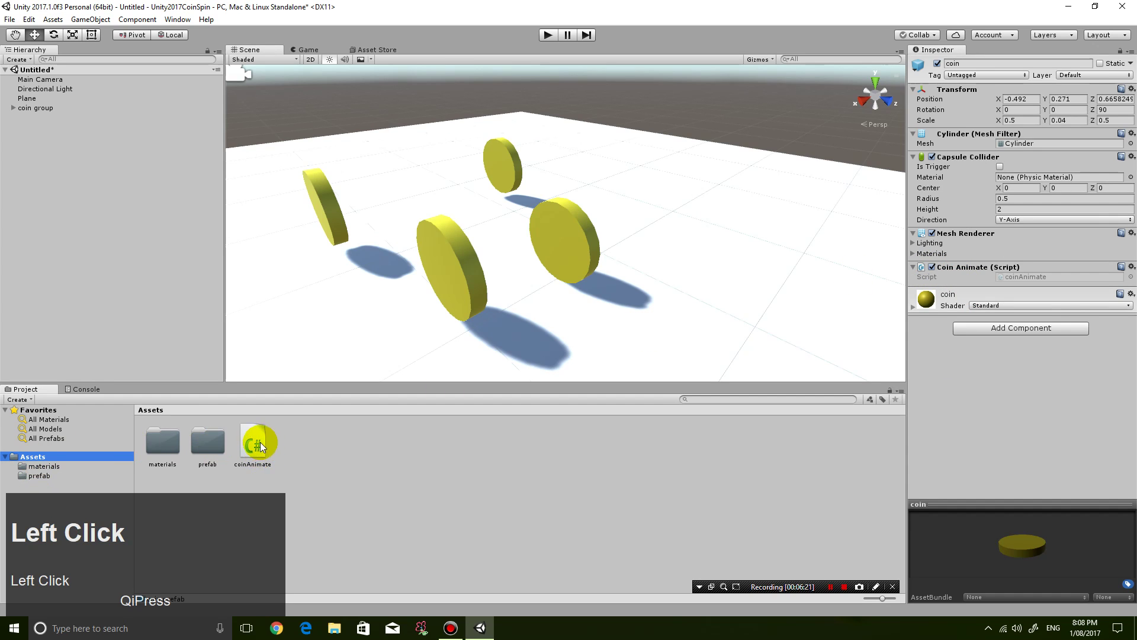
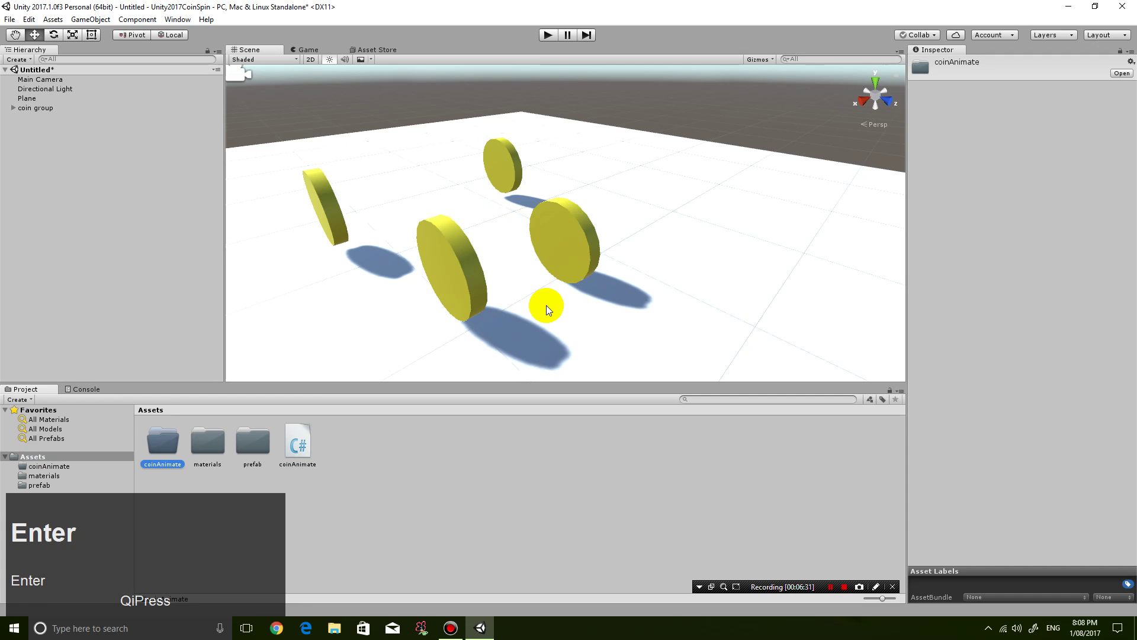
key("Return")
key("F2")
type("scripts")
key("Return")
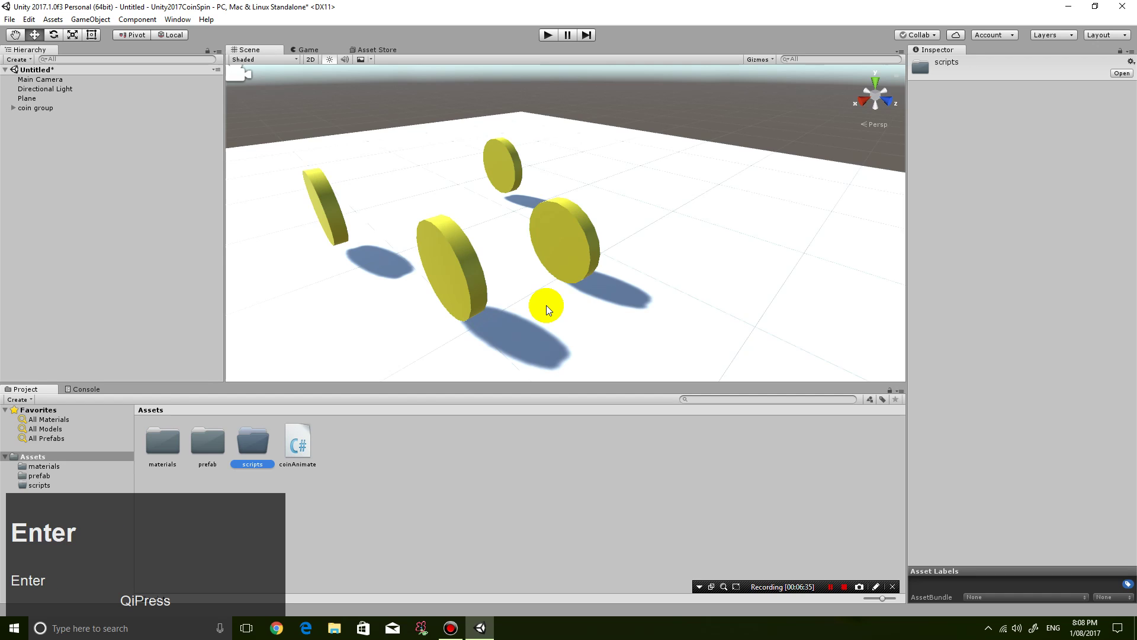
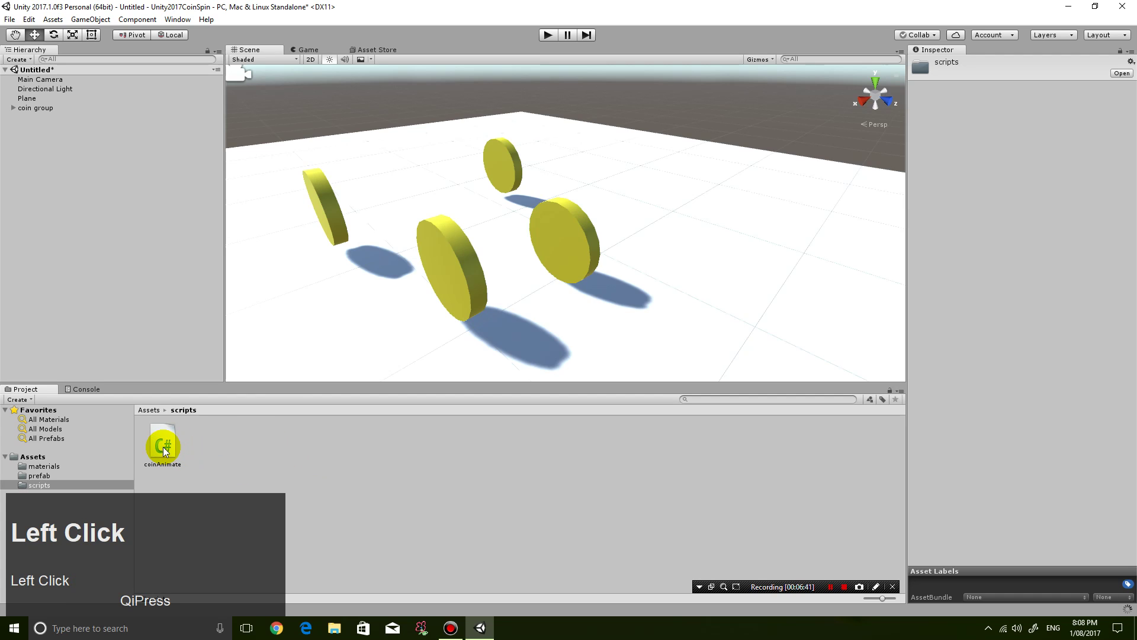
Step: Open coinAnimate.cs and complete Visual Studio's first-run Start Visual Studio dialog
left_click(165, 450)
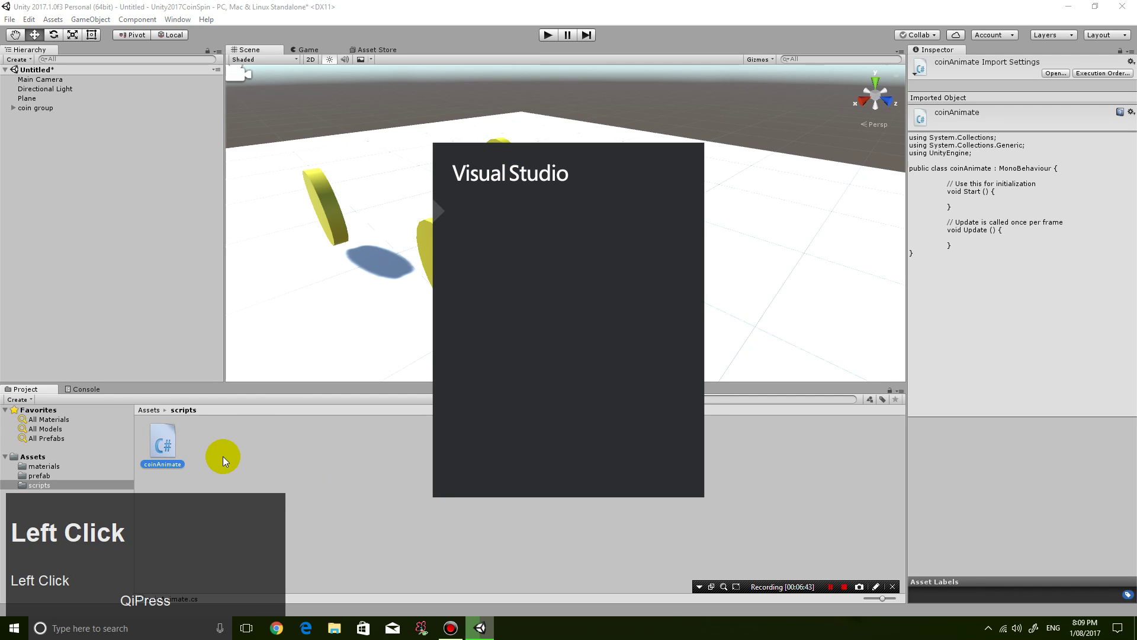
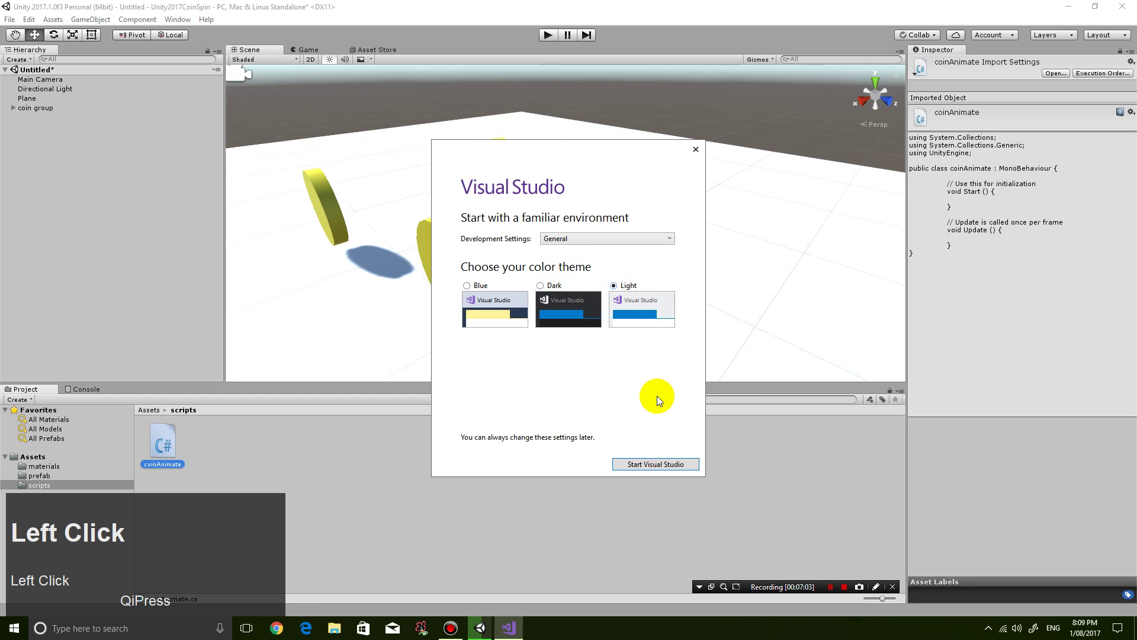
left_click(652, 467)
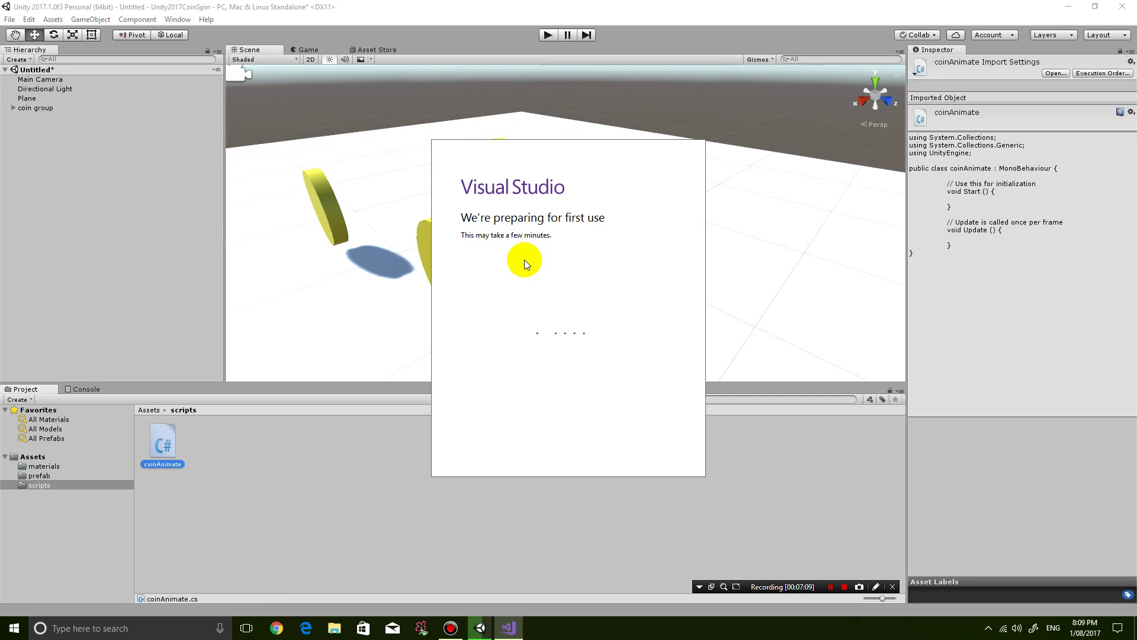
key("F9")
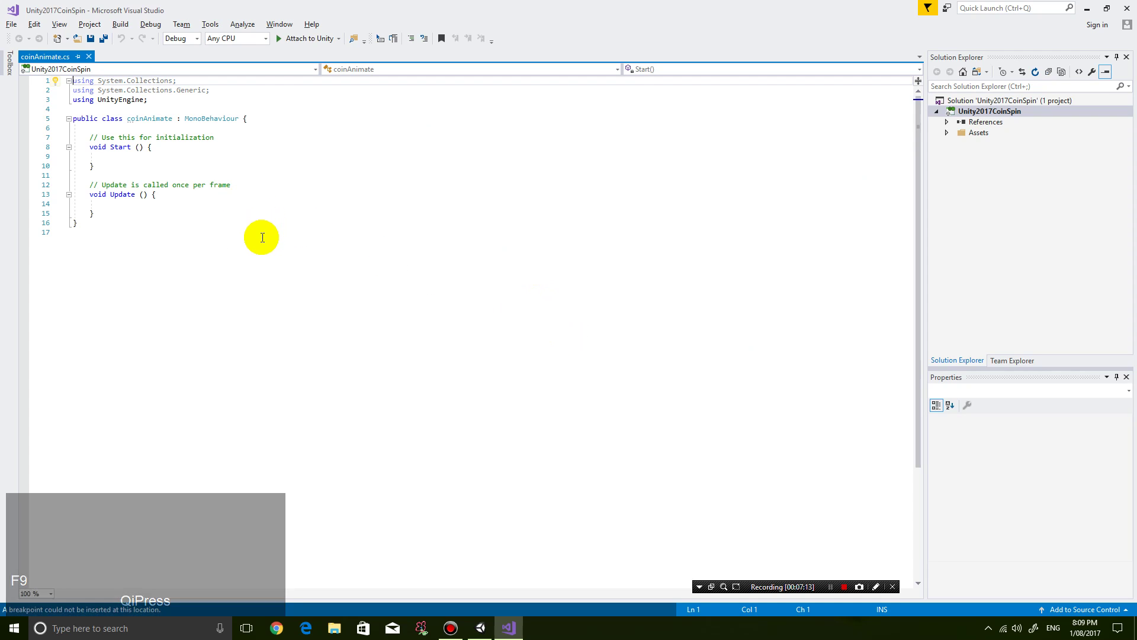
Step: Zoom the editor and place the cursor inside the empty Update method body
scroll("up", 3)
scroll("up", 3)
scroll("up", 3)
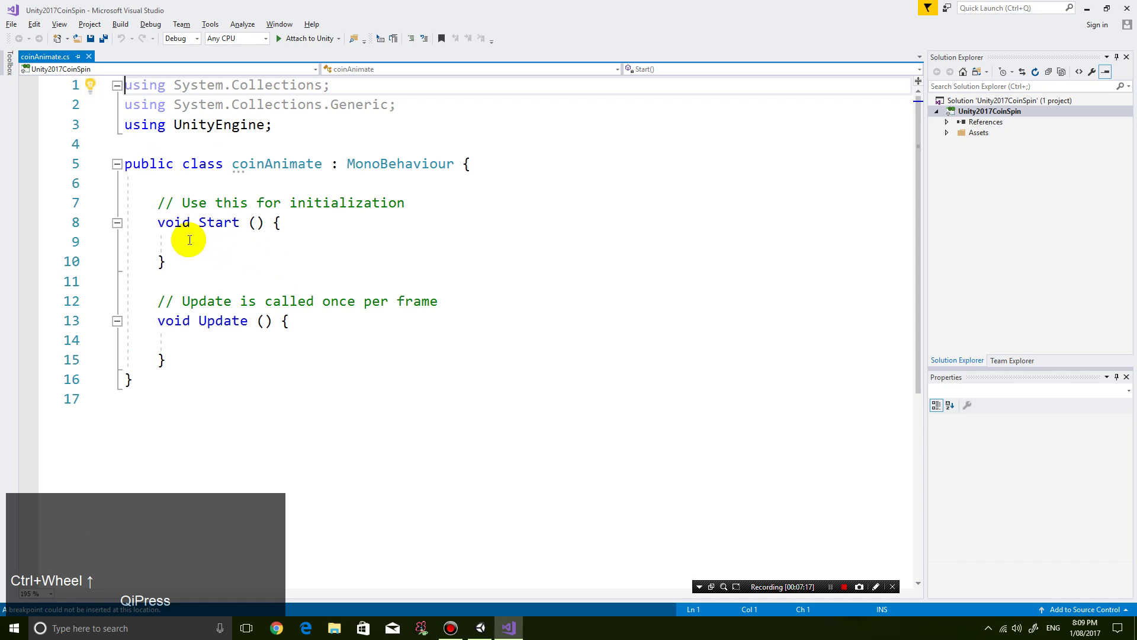
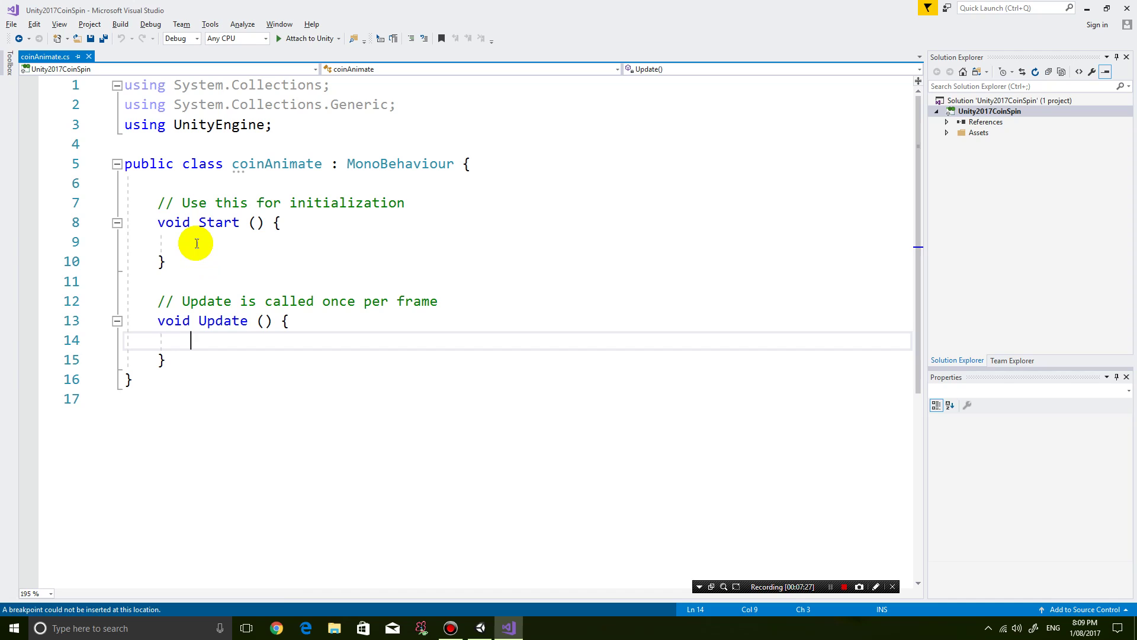
left_click(196, 240)
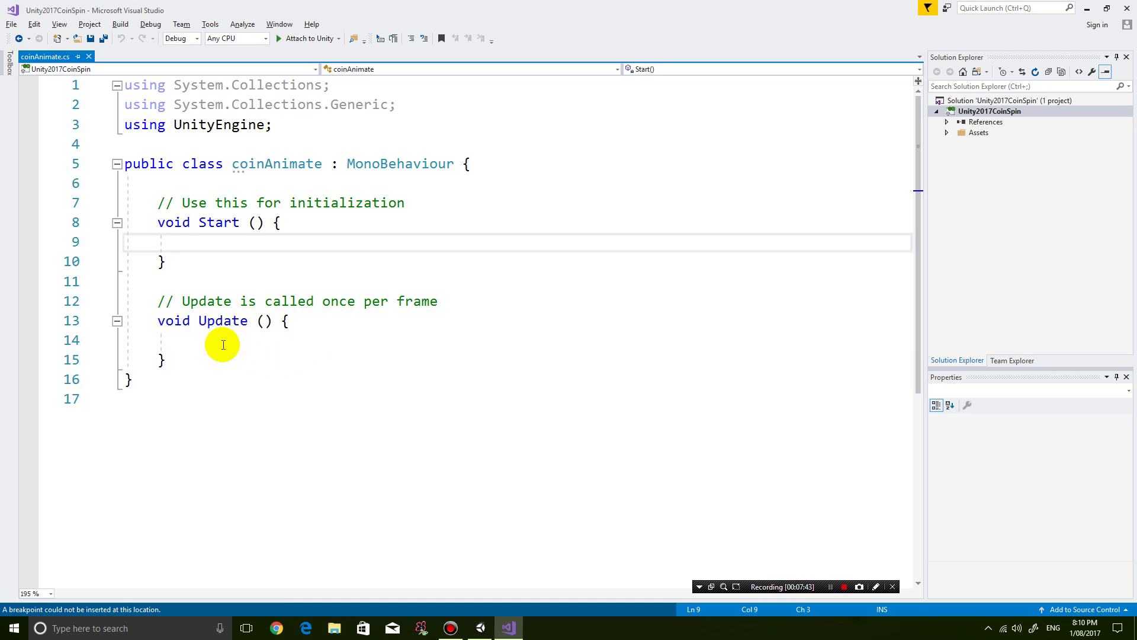
double_click(224, 340)
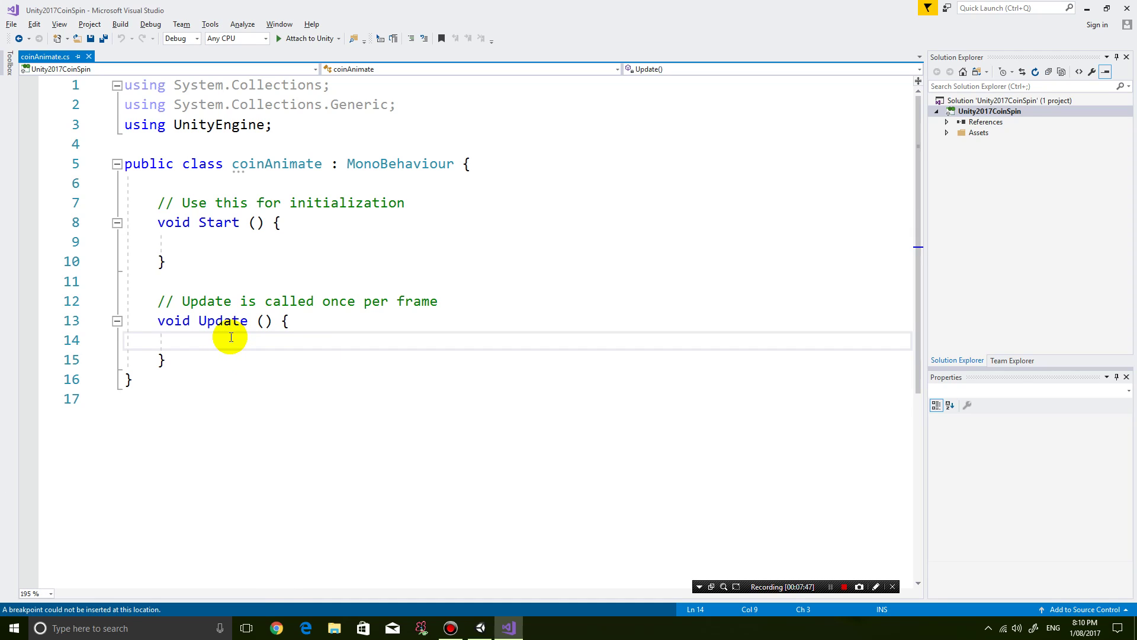
Step: Enter the statement transform.Rotate(1, 0, 0); using IntelliSense
type("transform")
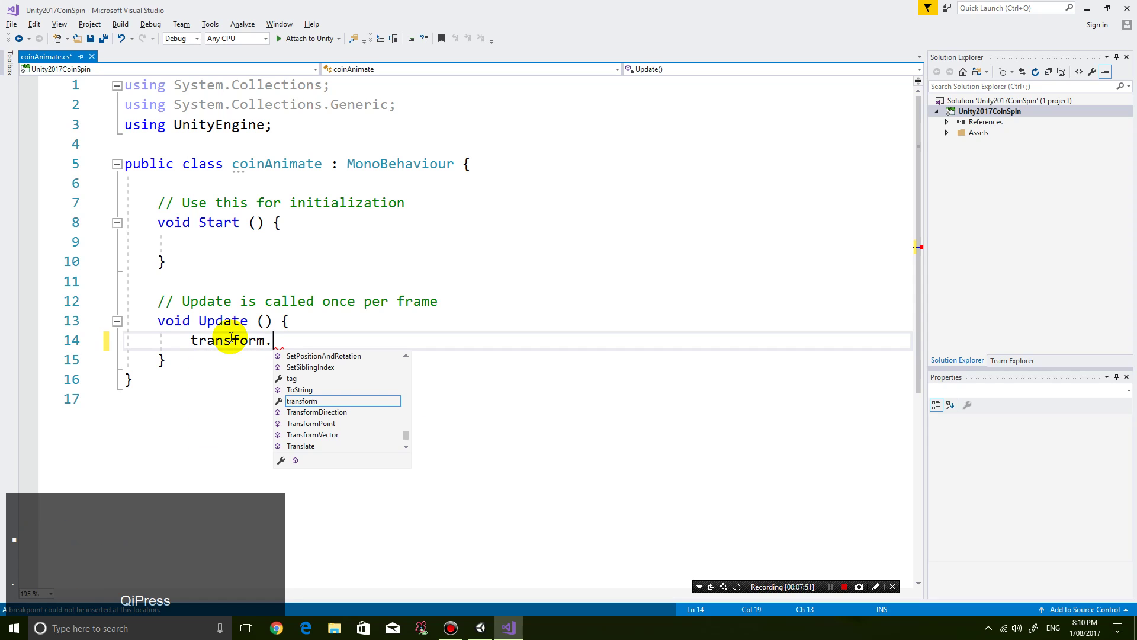
key("shift+r")
type("otate")
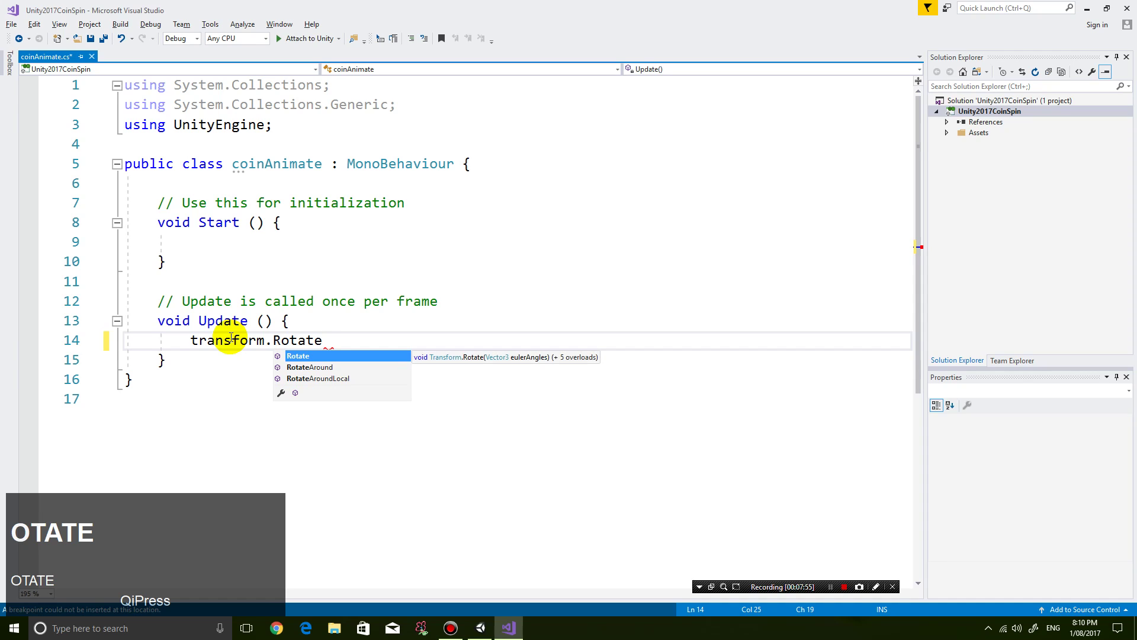
key("shift+9")
type("1,0,0")
key("Right")
key(";")
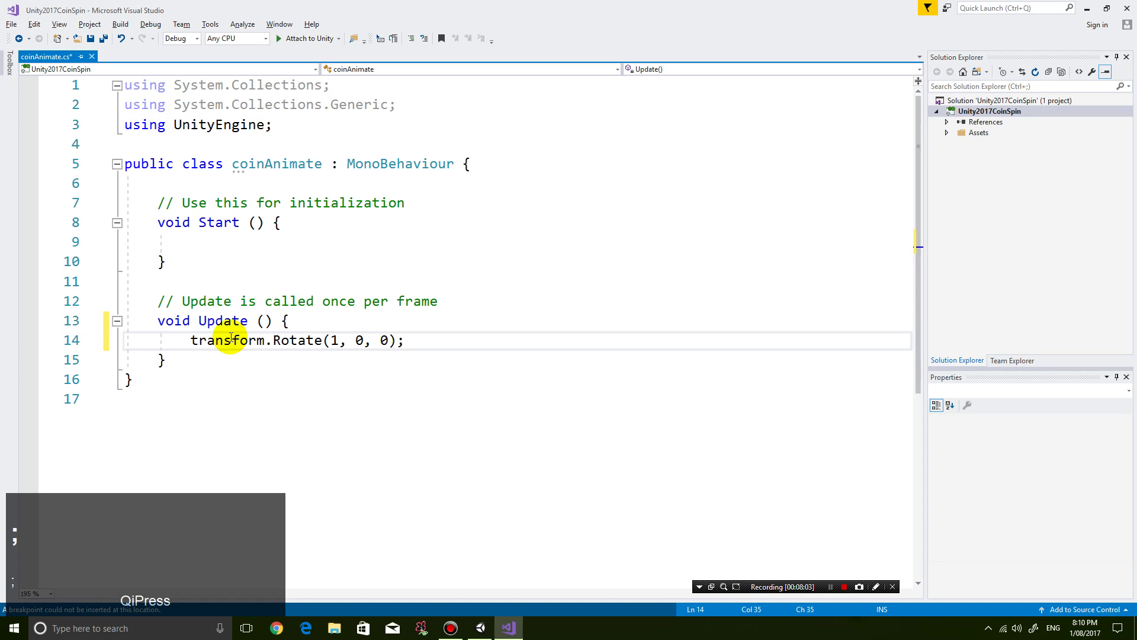
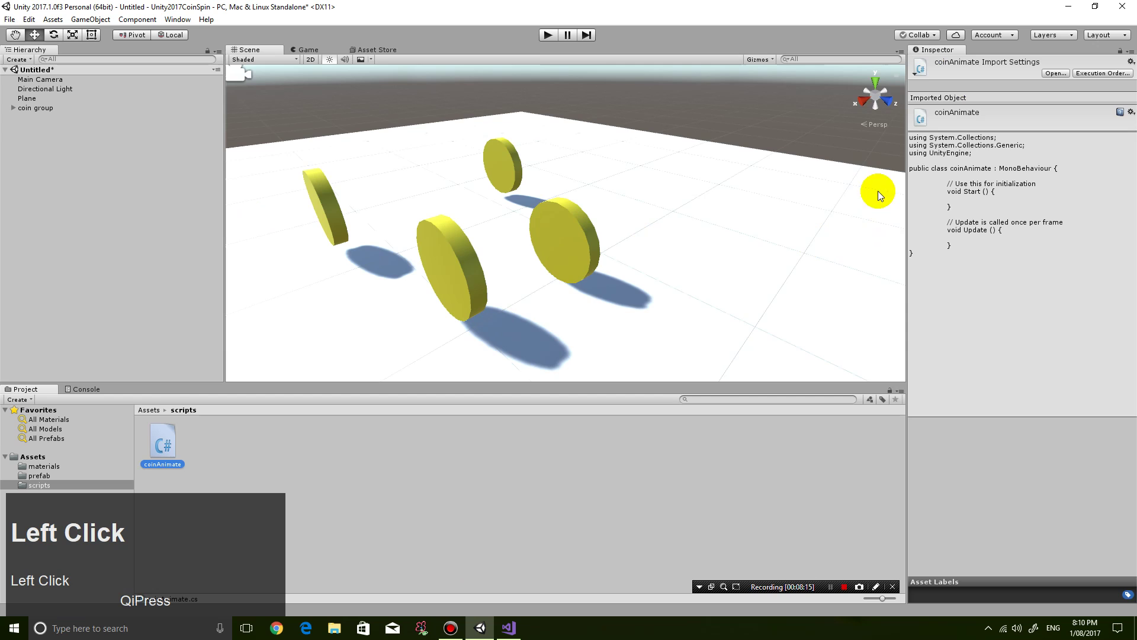
Step: Open the prefab folder to reach the coin prefab with its Coin Animate component
double_click(60, 477)
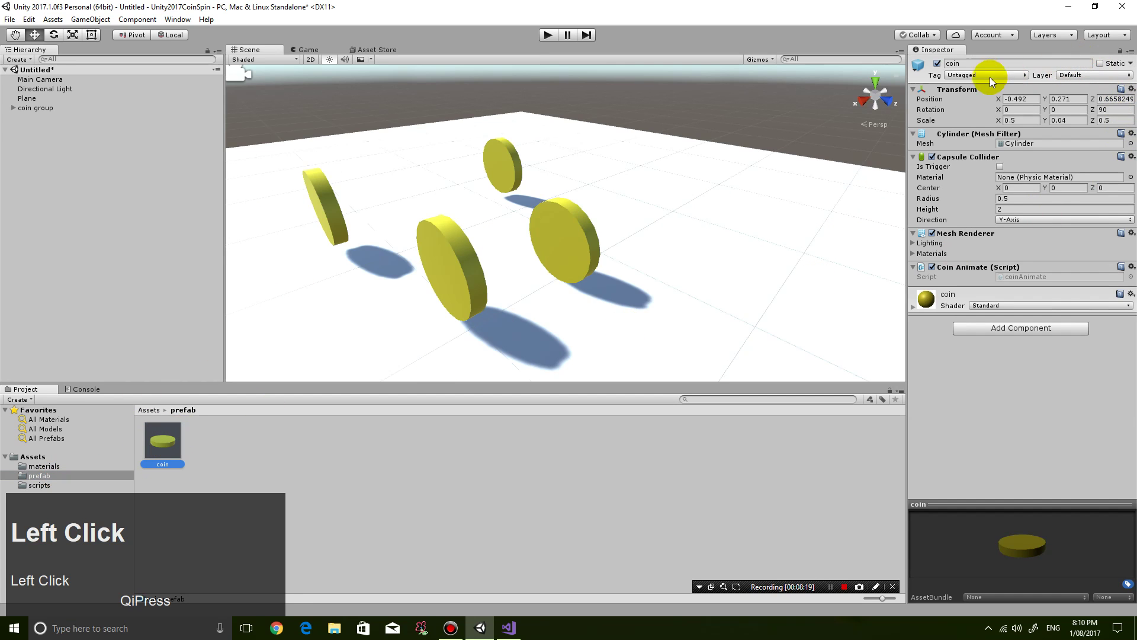
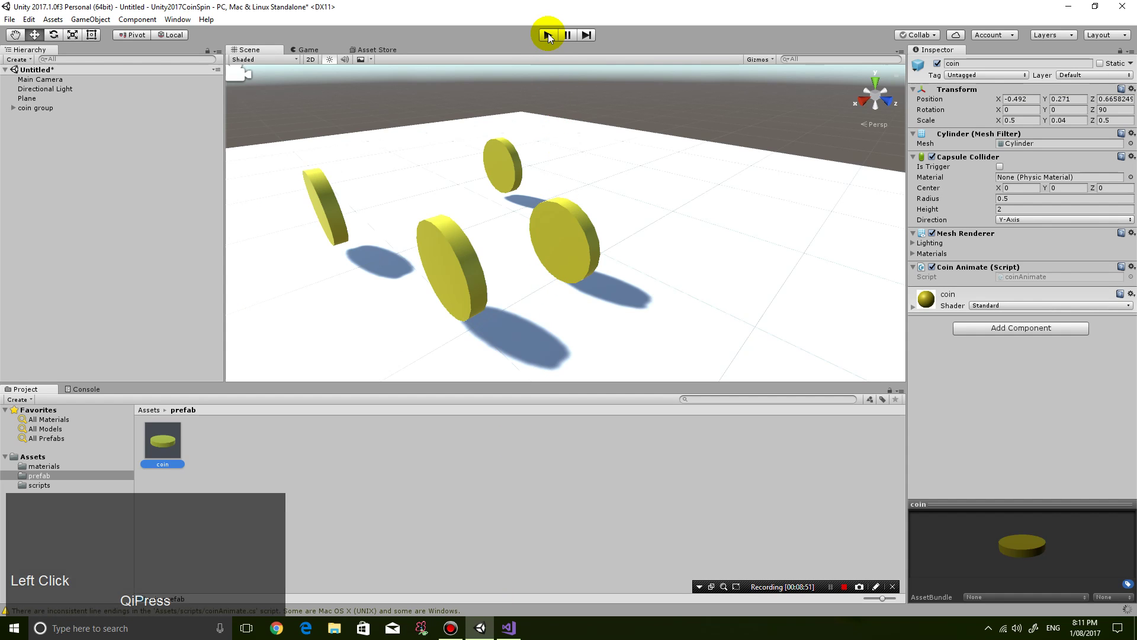
Step: Start Play mode and watch the four coins rotating above the plane in the Game view
left_click(553, 40)
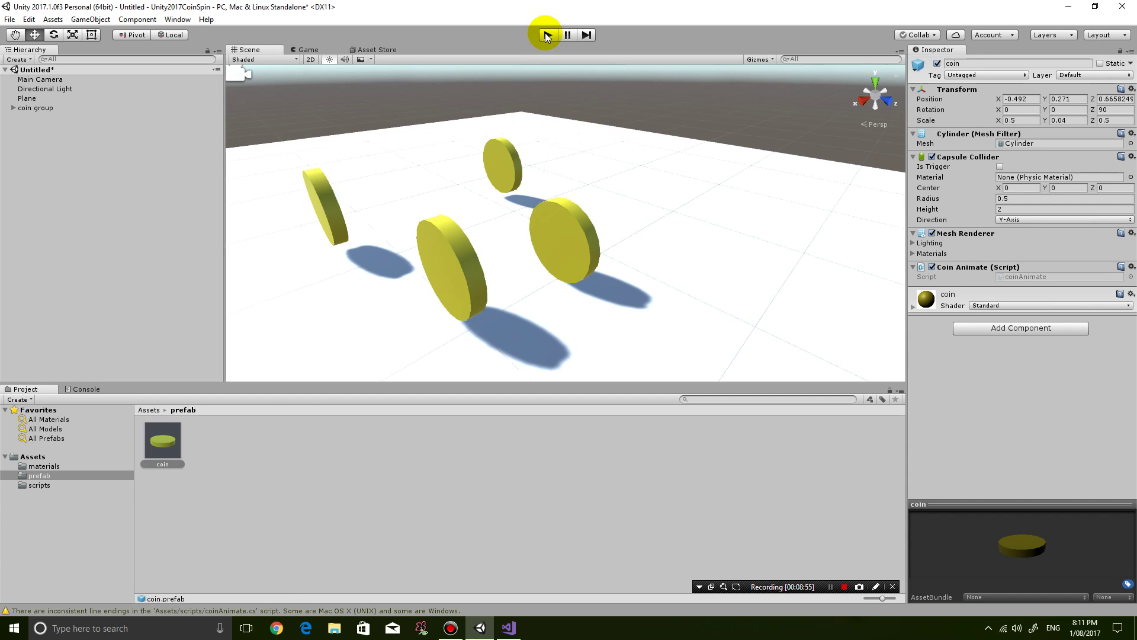
left_click(551, 38)
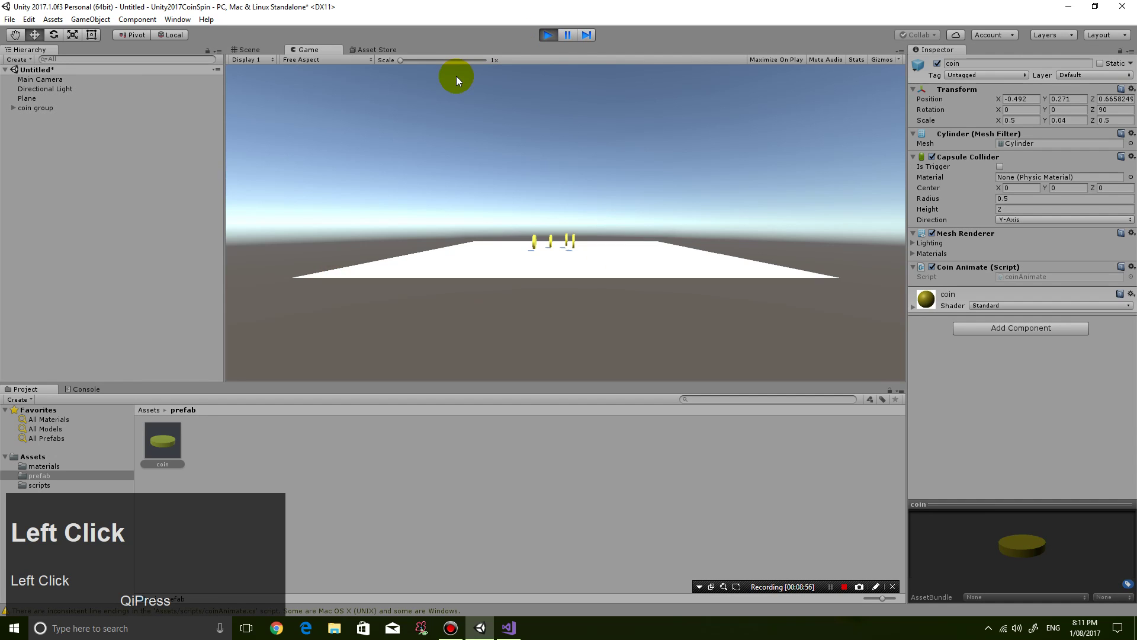
scroll("up", 3)
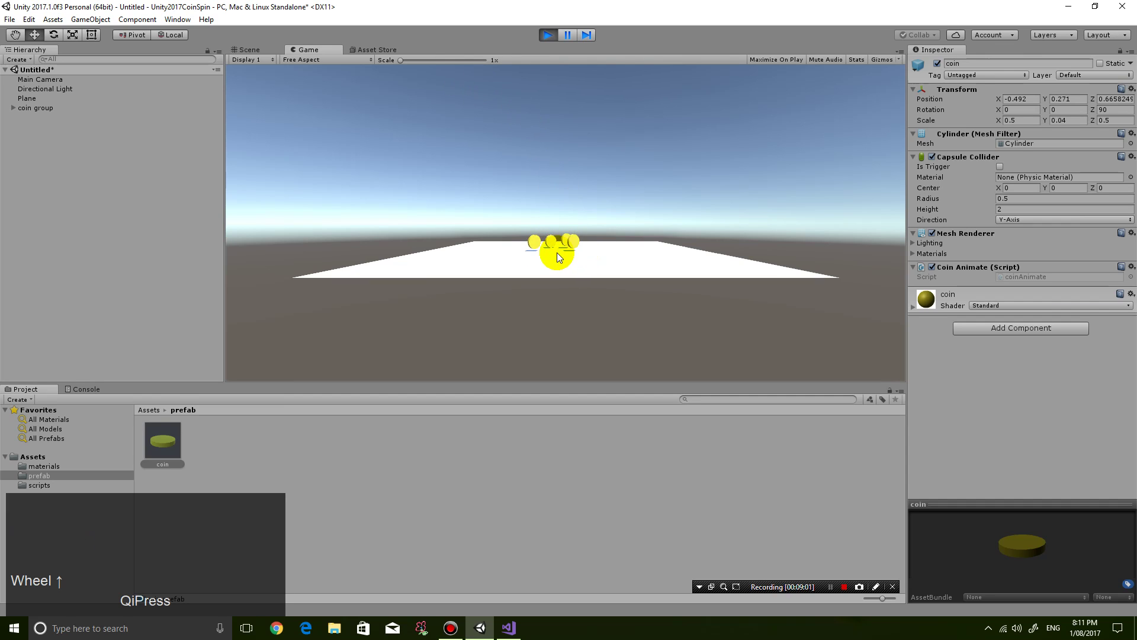